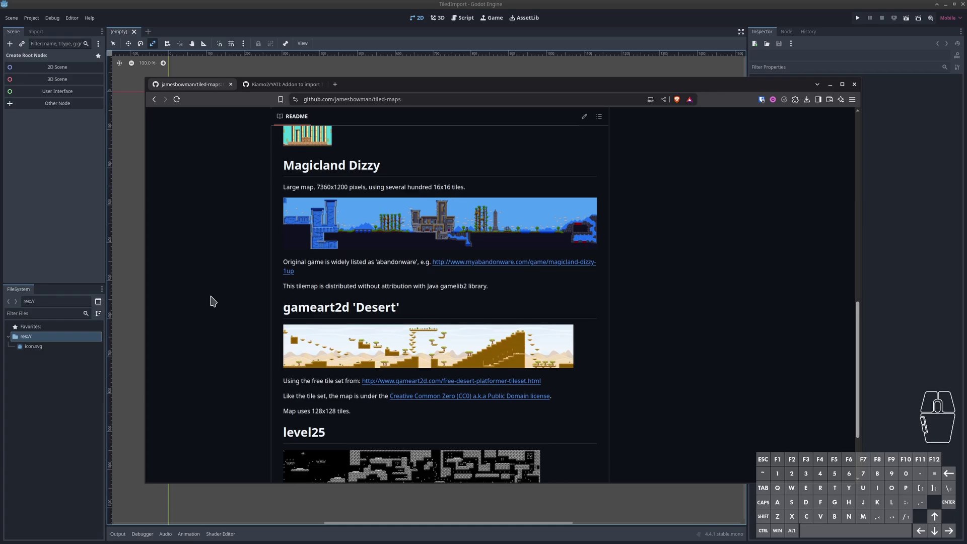
- Bring up the YATI repository page and follow its GDScript version download link
middle_click(214, 299)
scroll(up, 3)
click(277, 88)
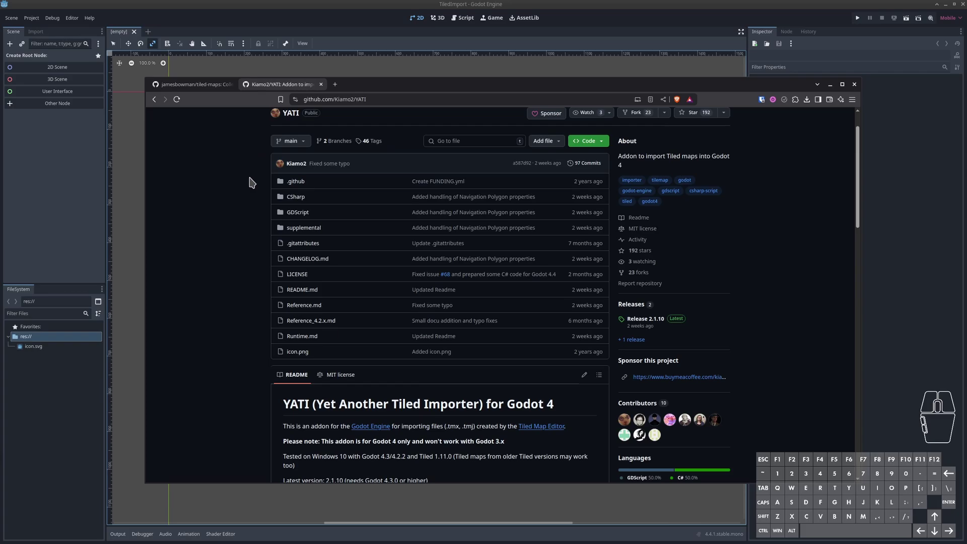
middle_click(249, 196)
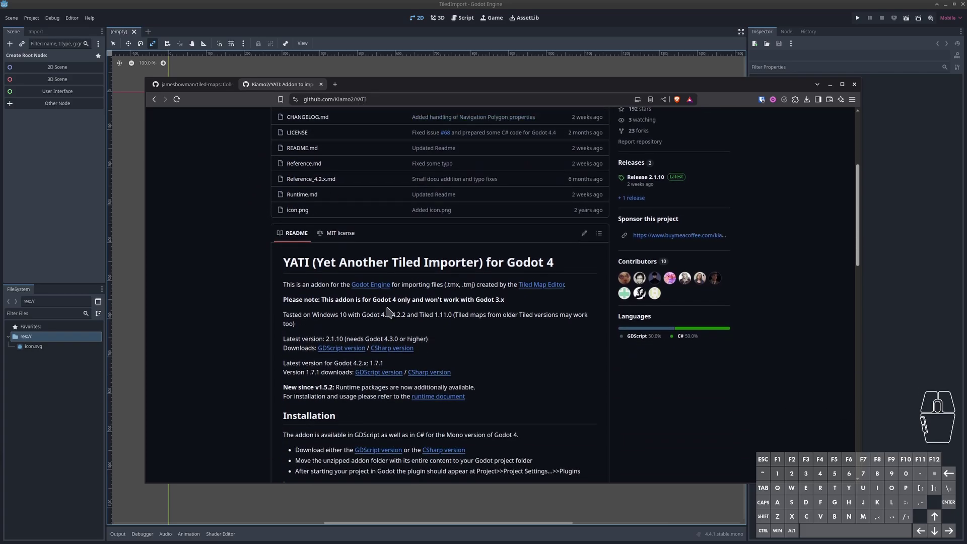
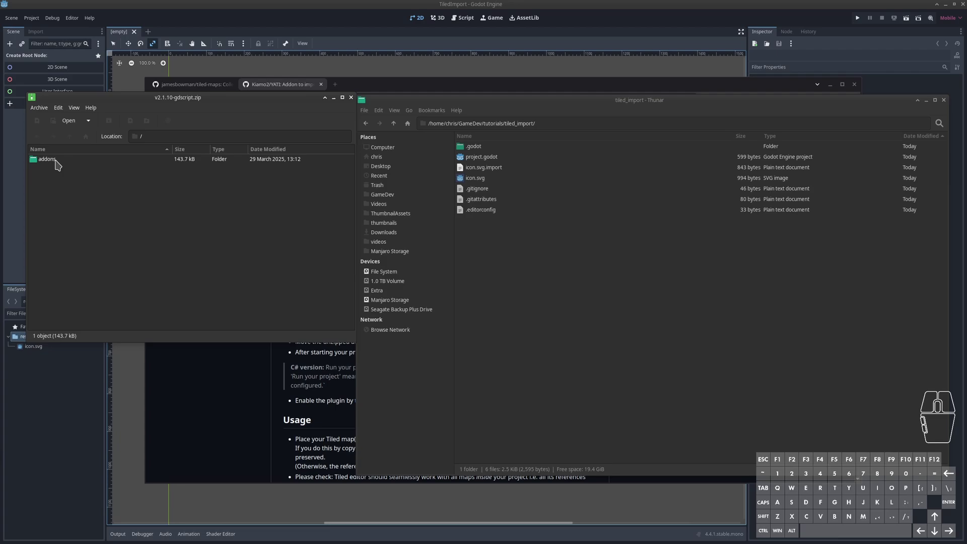
- Drag the archive's addons folder into the tiled_import project folder
double_click(54, 161)
click(66, 186)
key(BackSpace)
click(521, 229)
click(495, 159)
click(481, 178)
click(516, 264)
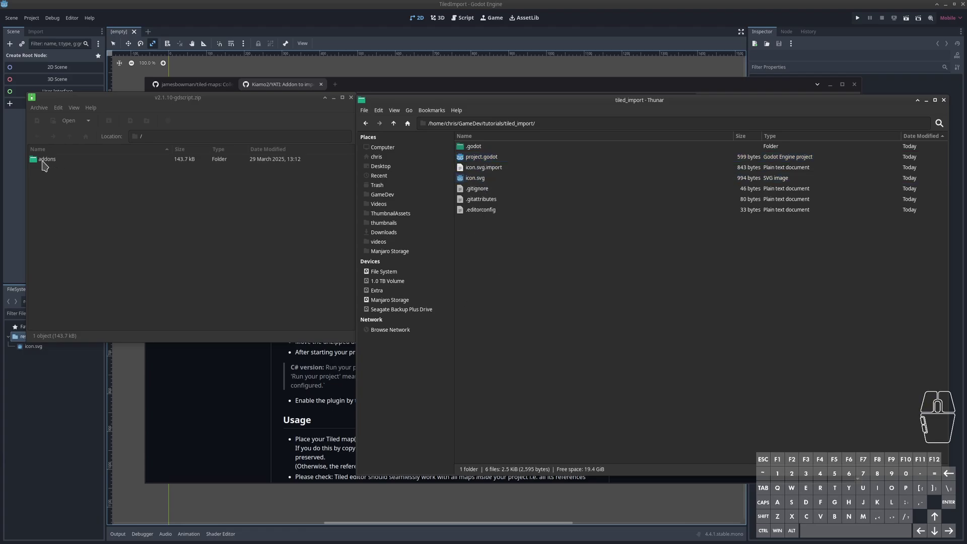
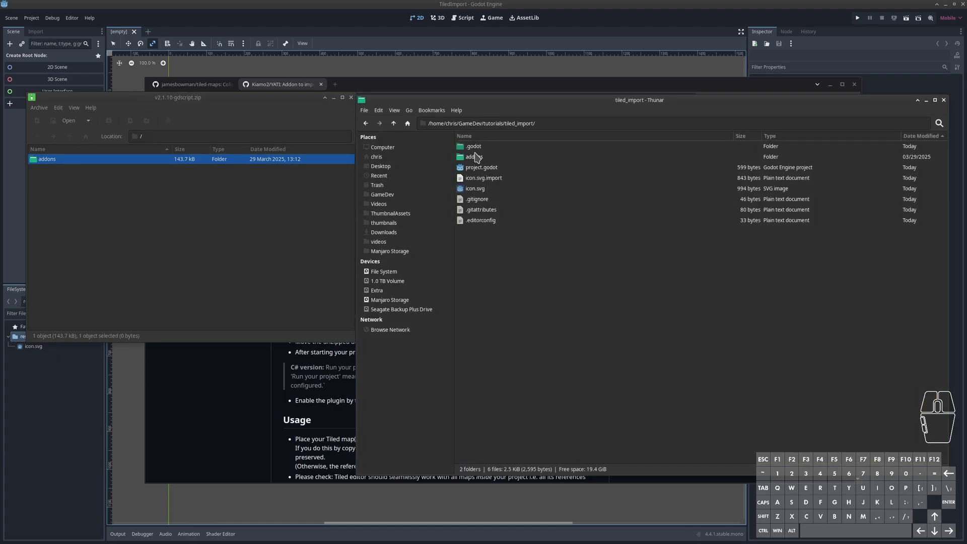
- Check the new addons folder holds YATI, then close the file manager windows
double_click(487, 160)
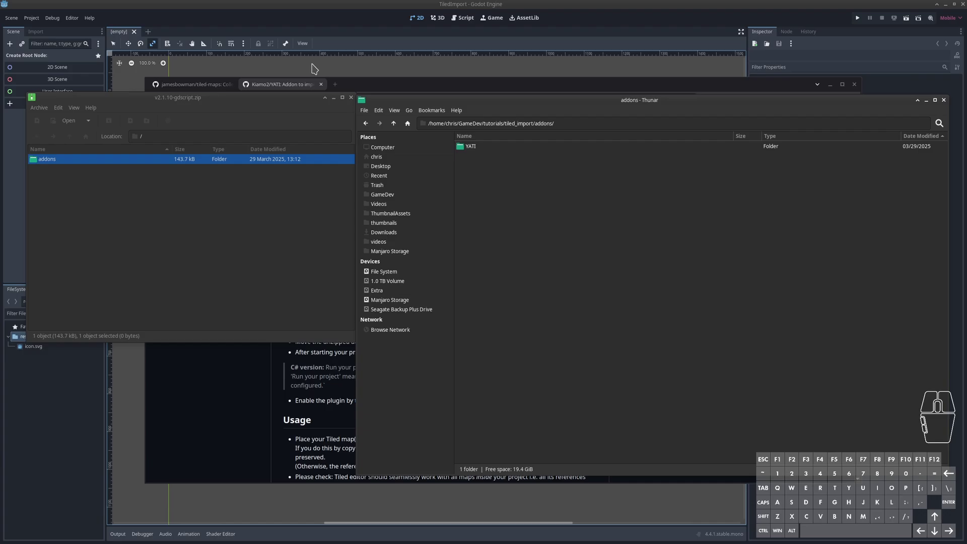
click(315, 65)
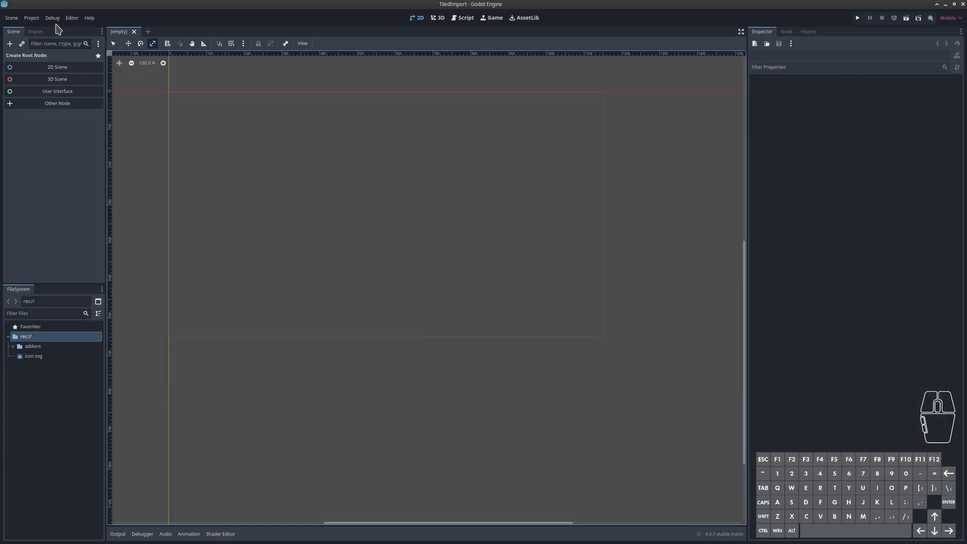
click(34, 15)
click(36, 21)
click(41, 29)
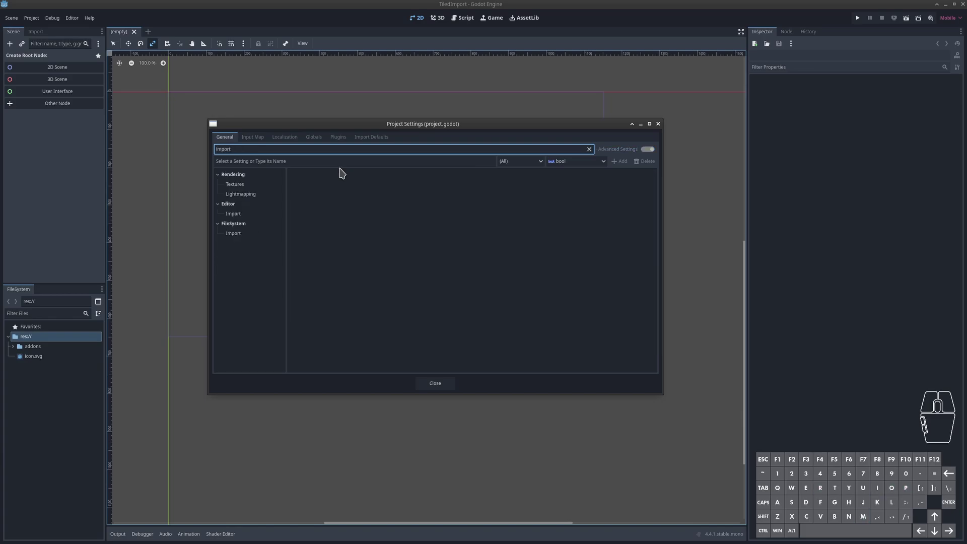
click(239, 237)
click(240, 217)
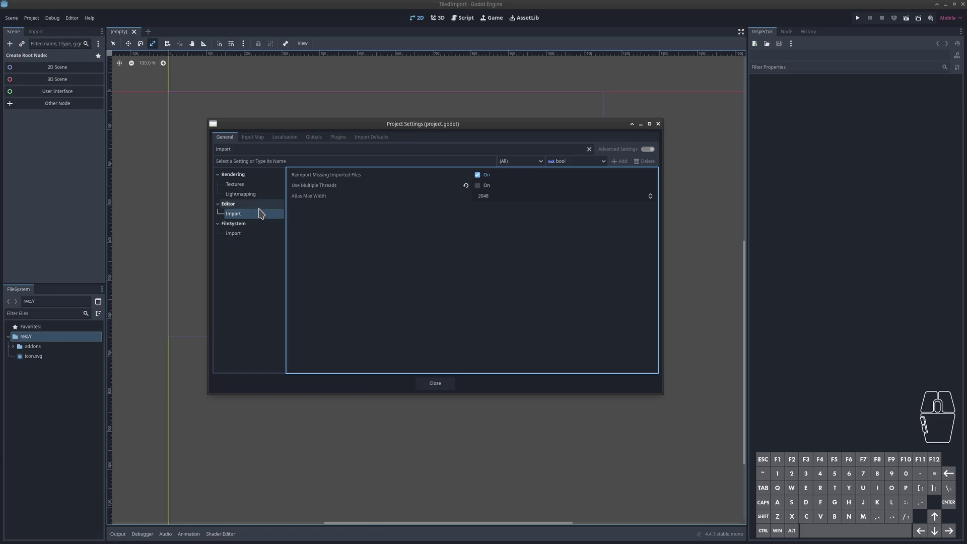
click(457, 269)
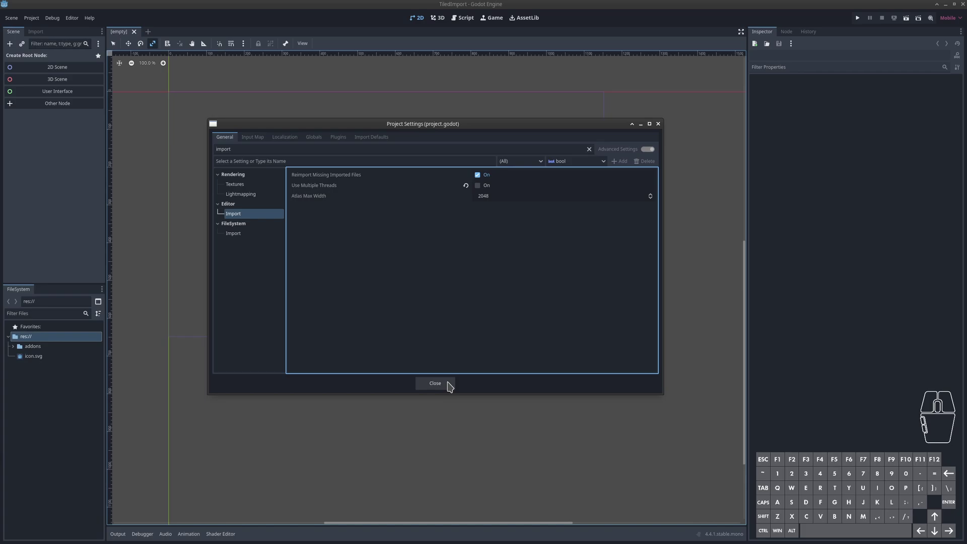
click(452, 384)
- Download the tiled-maps repository as a ZIP and open the downloaded archive
click(419, 253)
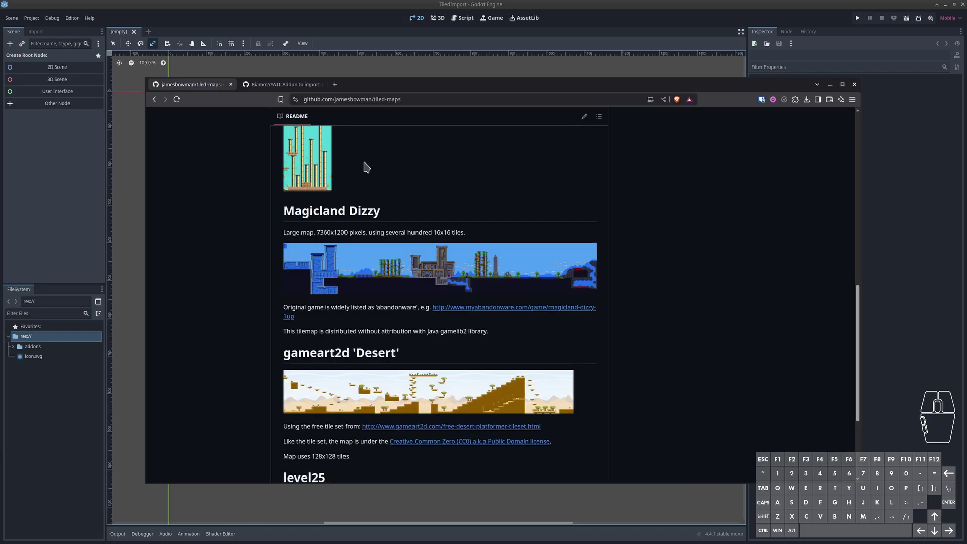
middle_click(370, 168)
drag(390, 214, 546, 191)
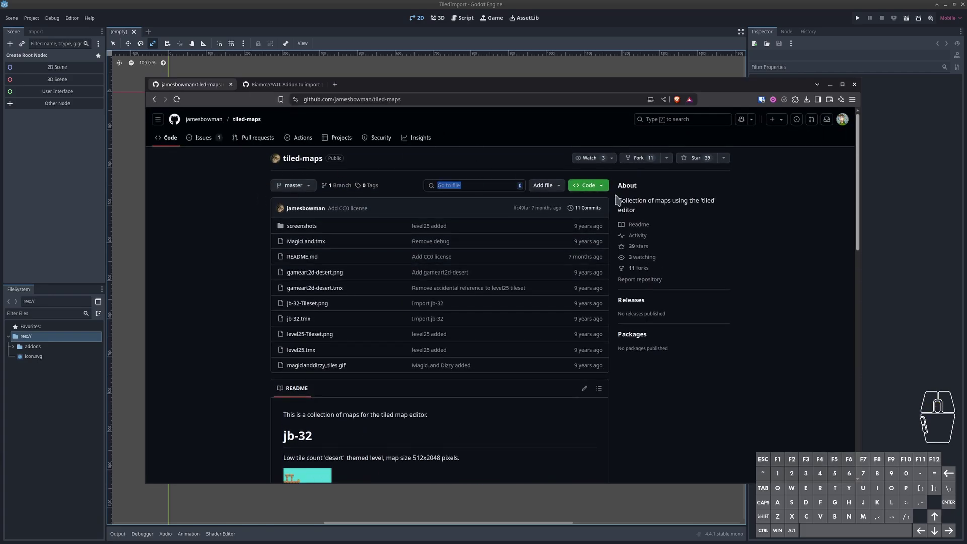
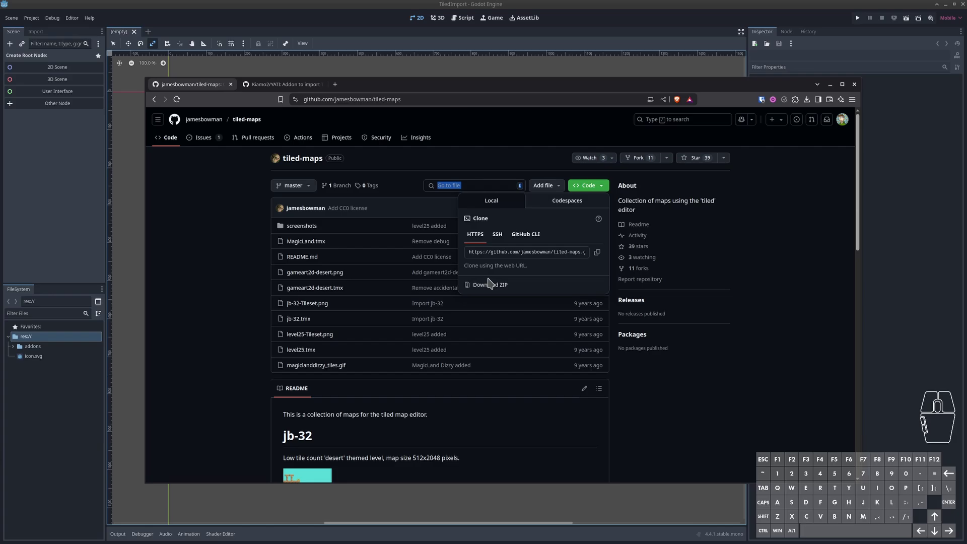
click(111, 201)
double_click(84, 191)
- Create a maps folder in the project and extract the tiled-maps-master contents into it
click(139, 307)
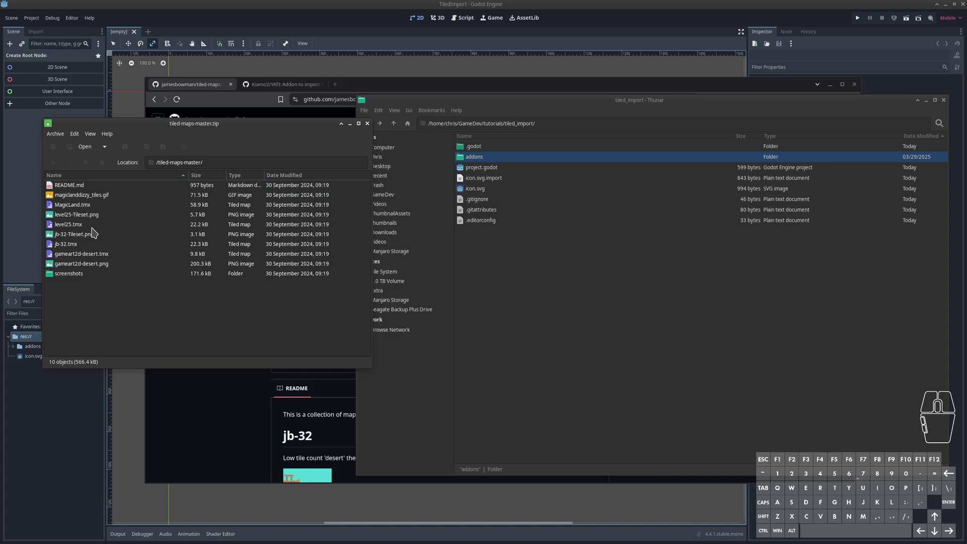
click(142, 129)
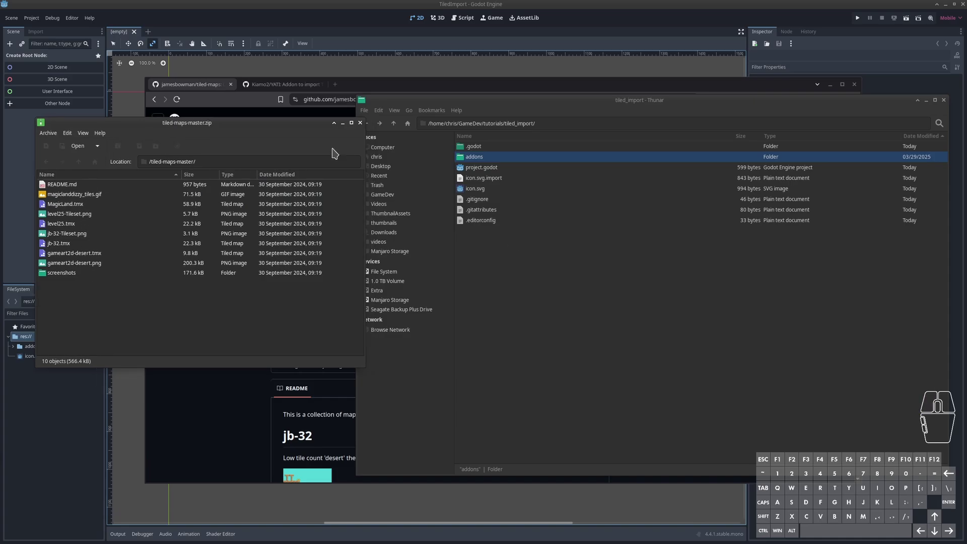
click(308, 130)
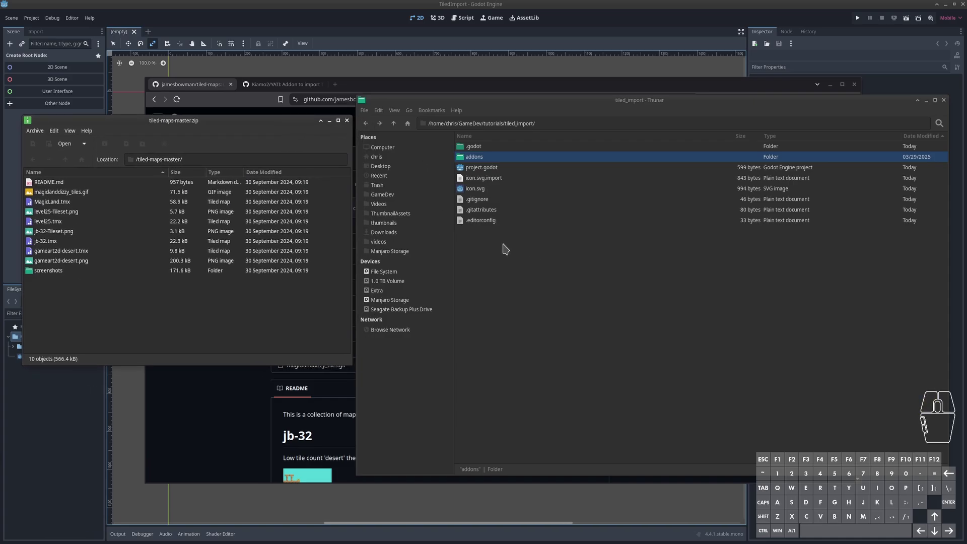
click(503, 255)
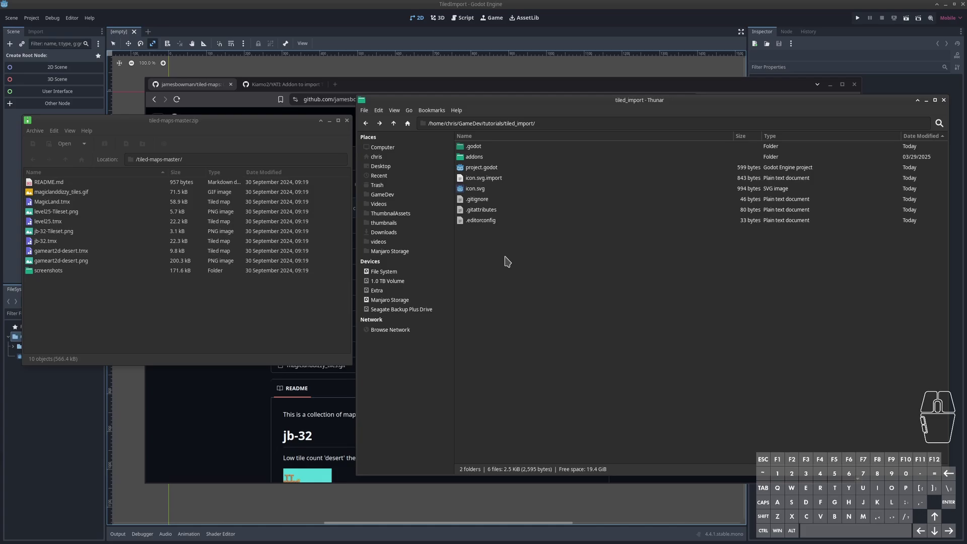
right_click(492, 244)
click(512, 257)
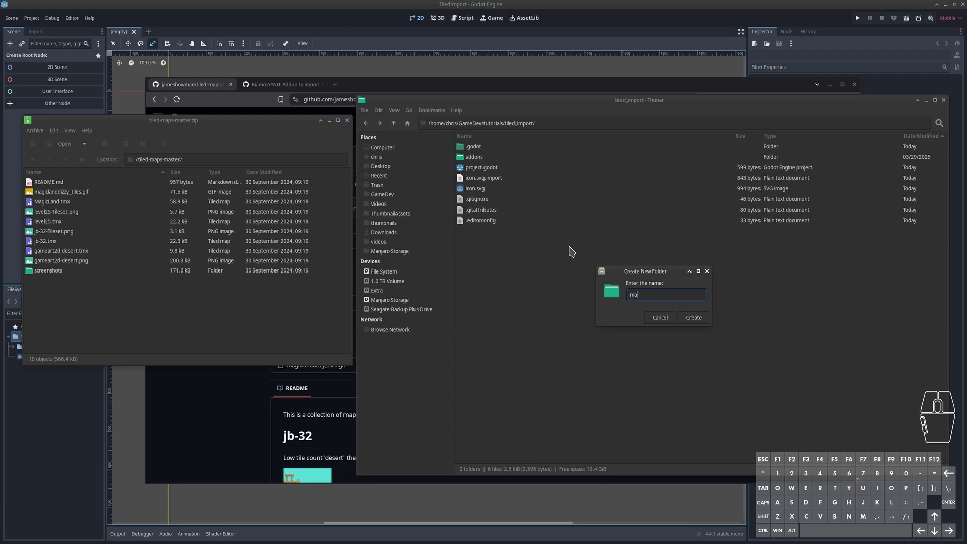
click(707, 319)
key(ctrl+a)
double_click(492, 146)
click(106, 225)
key(ctrl+a)
click(82, 211)
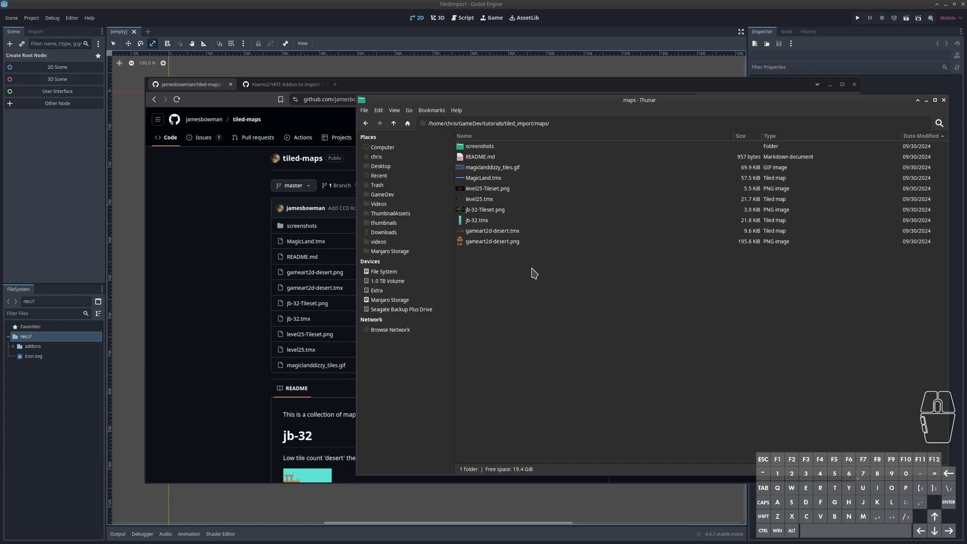
- Look over the extracted tilesets and TMX maps (MagicLand, level25, jb-32), then return to Godot
click(525, 171)
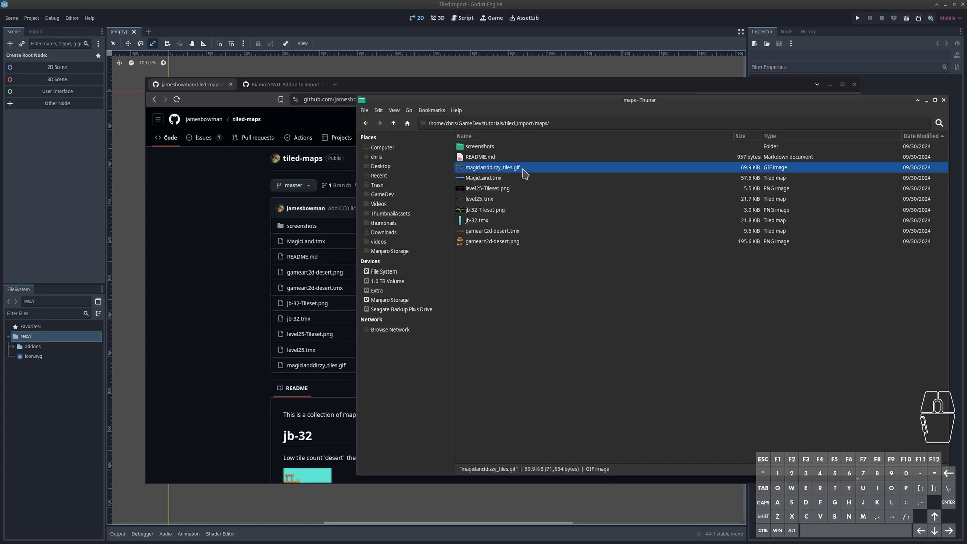
click(520, 192)
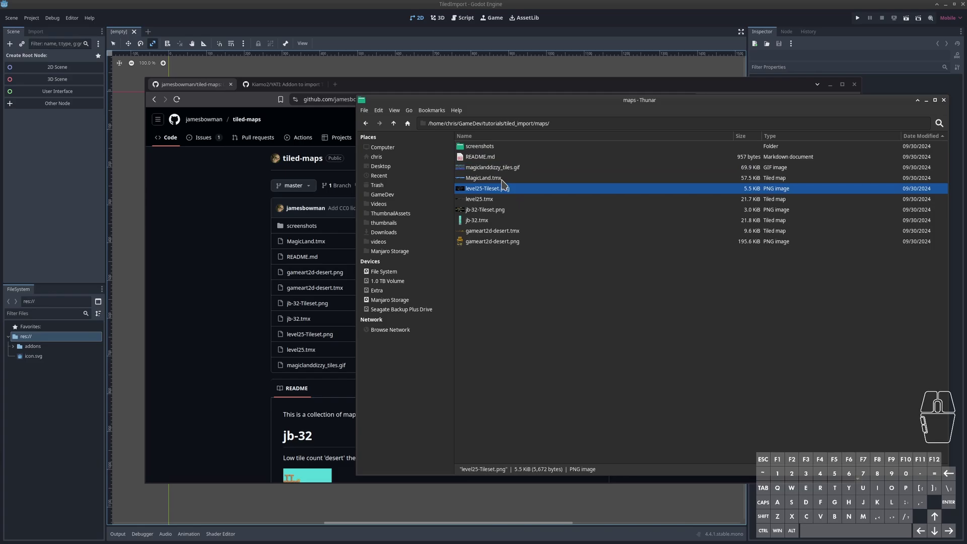
click(513, 213)
click(520, 246)
click(521, 209)
click(522, 174)
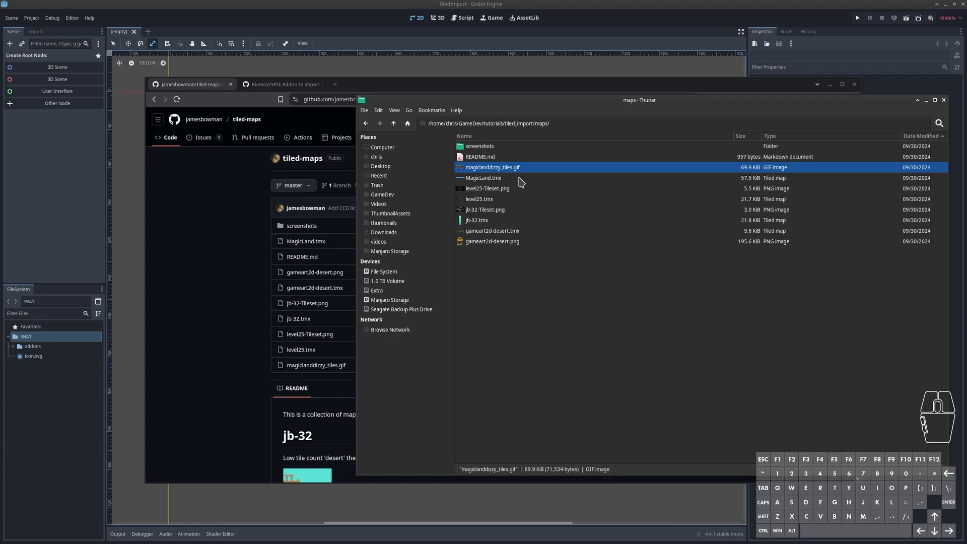
click(508, 177)
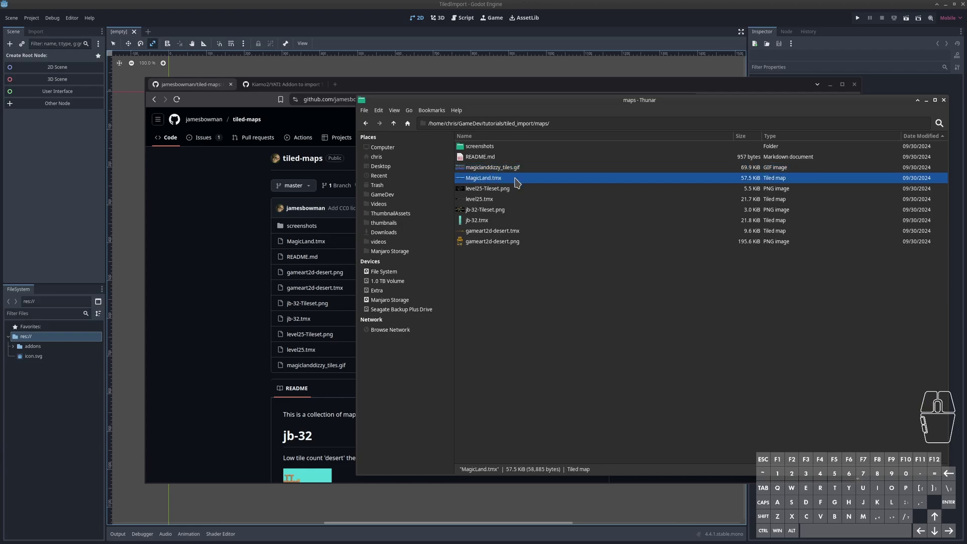
click(496, 200)
click(501, 233)
click(503, 247)
click(511, 227)
click(512, 193)
click(510, 201)
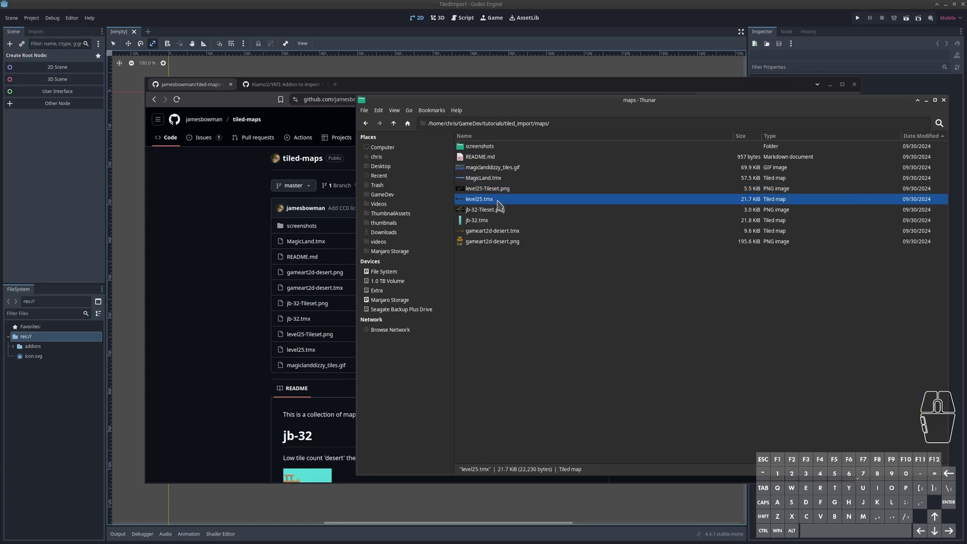
click(503, 215)
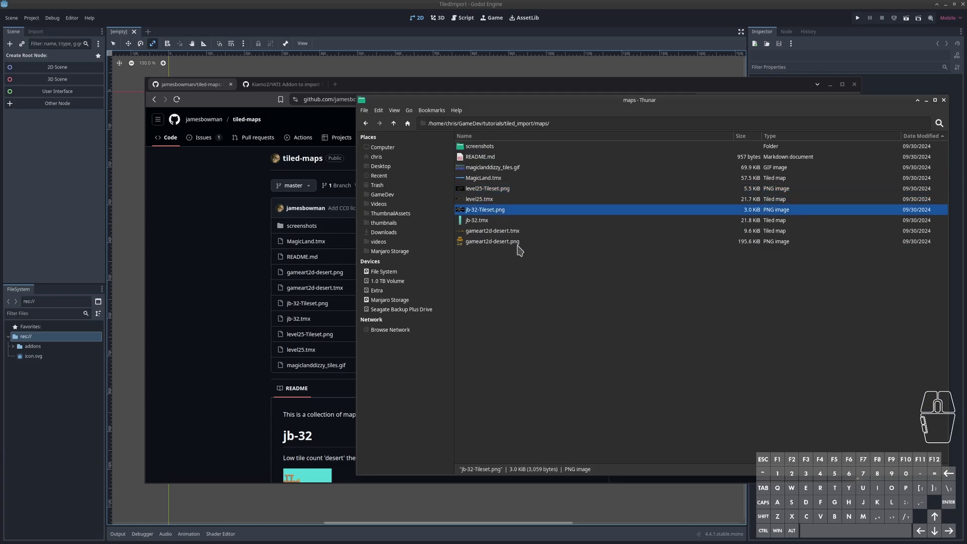
click(90, 192)
- Reimport so the .tmx maps appear and create a new scene with a 2D Scene root
double_click(29, 356)
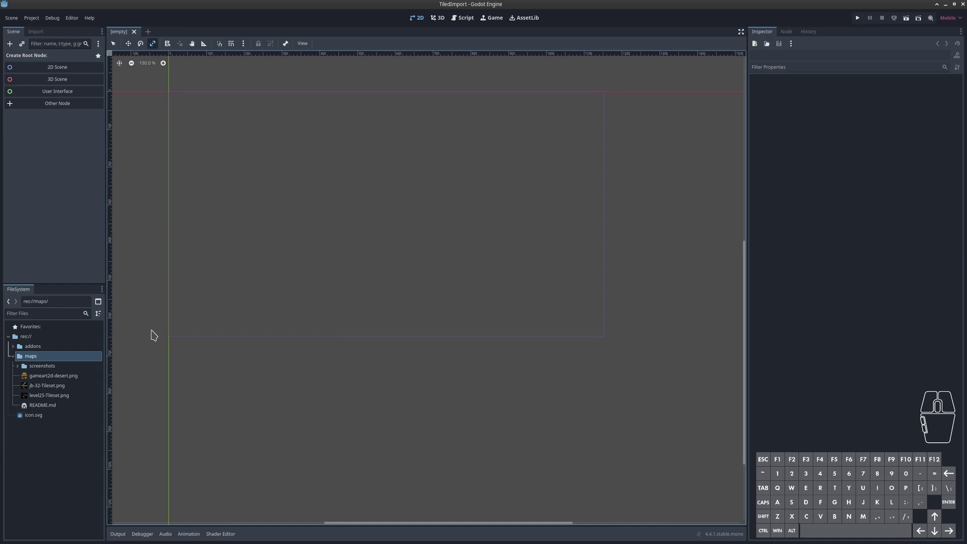
click(213, 226)
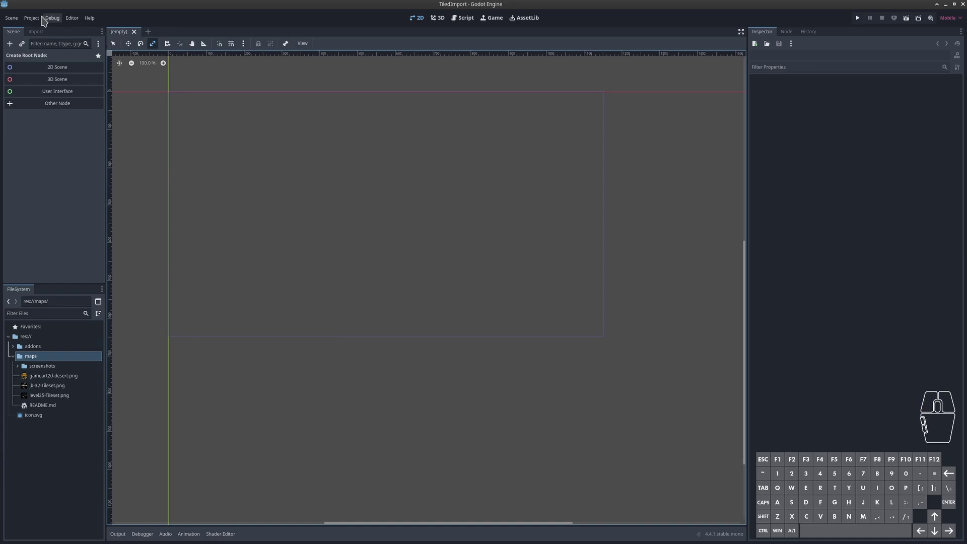
click(37, 22)
click(42, 30)
click(339, 137)
click(232, 176)
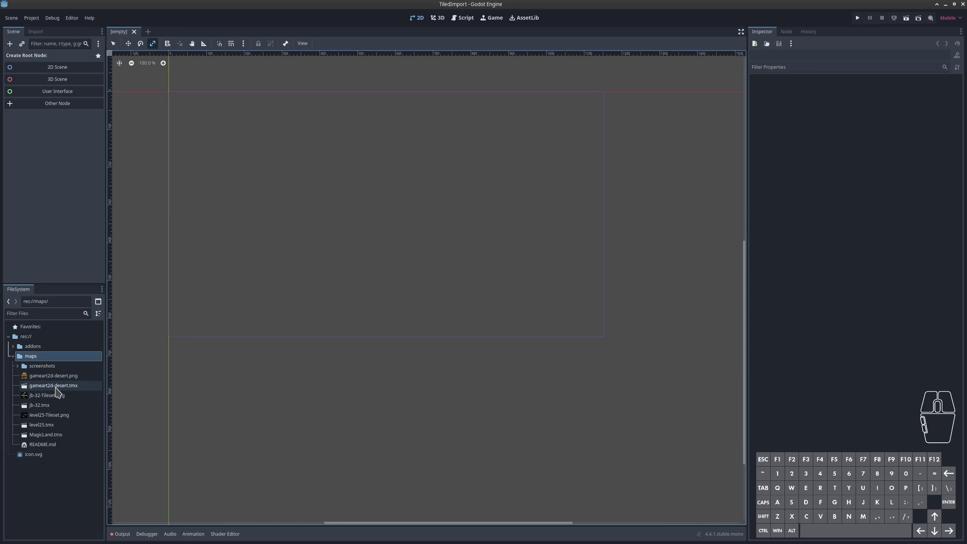
- Rename the root node World and open jb-32.tmx as its own scene
click(61, 389)
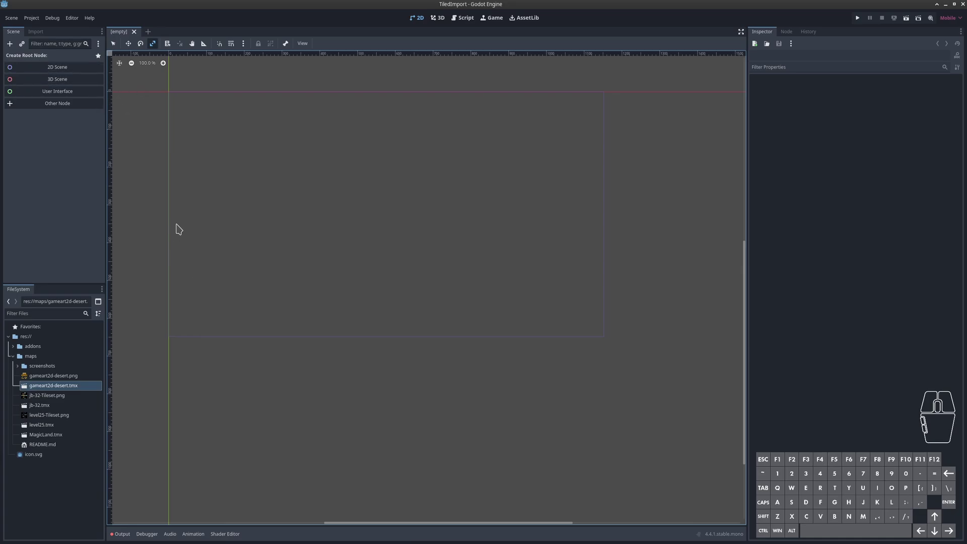
key(F2)
key(shift+w)
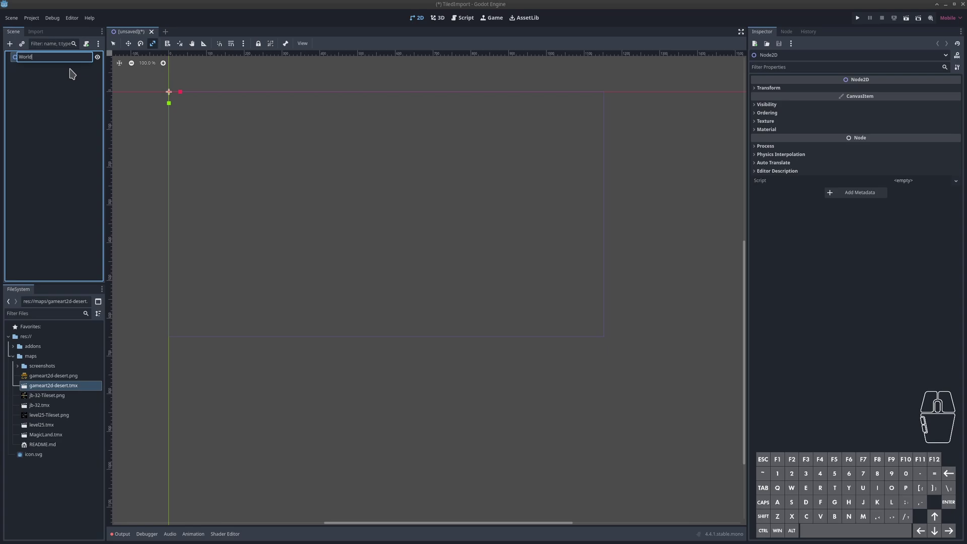
key(Return)
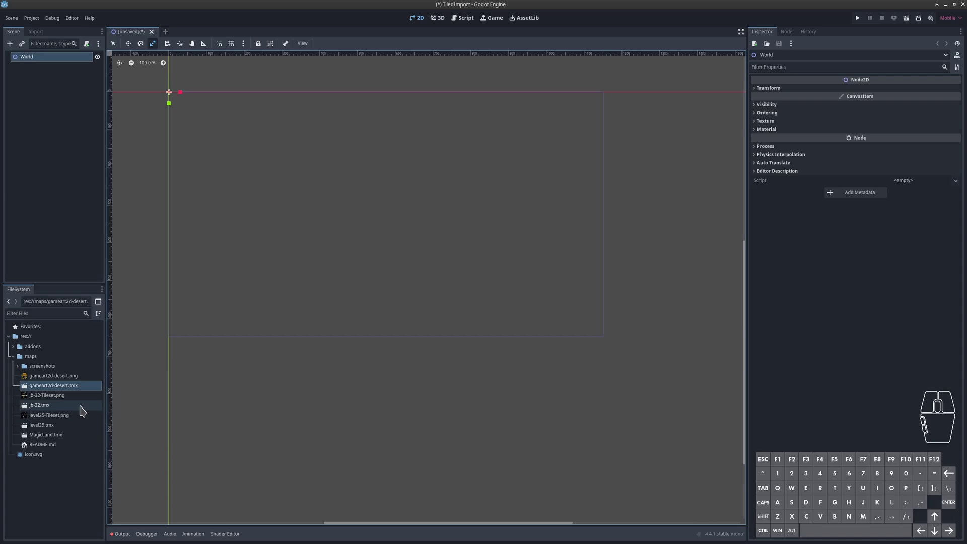
double_click(84, 408)
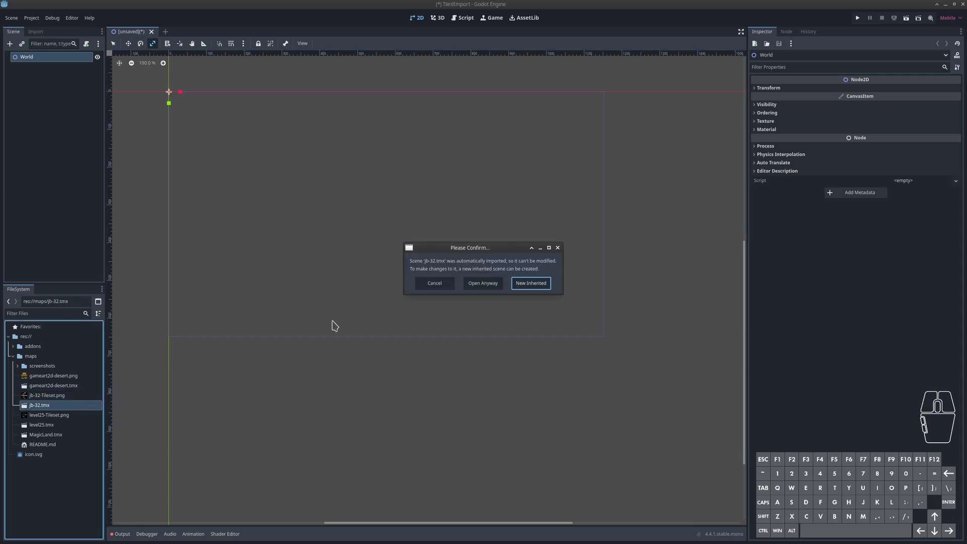
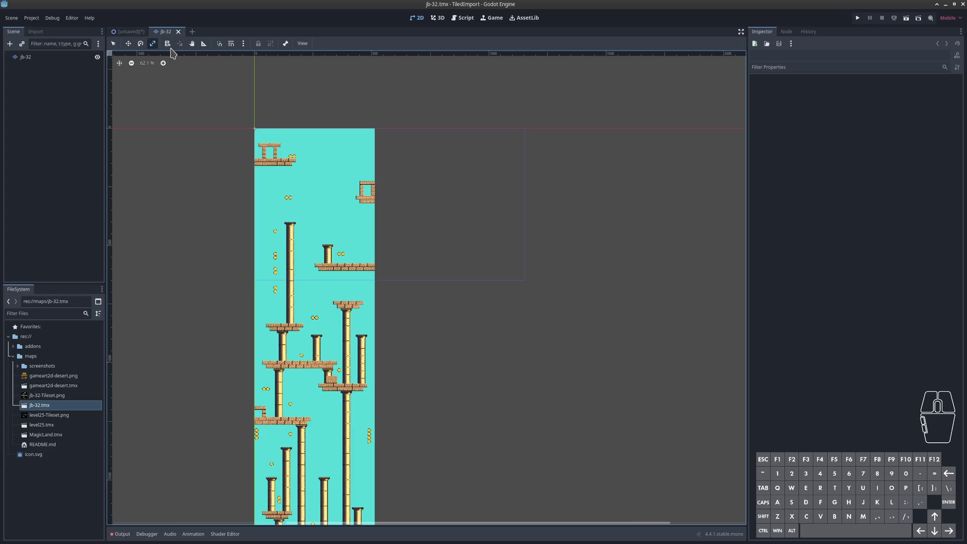
click(136, 33)
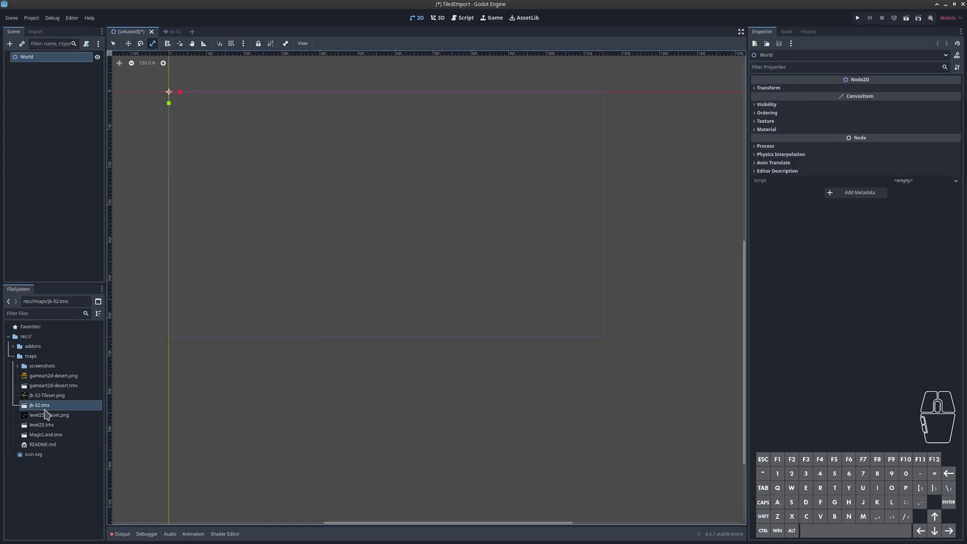
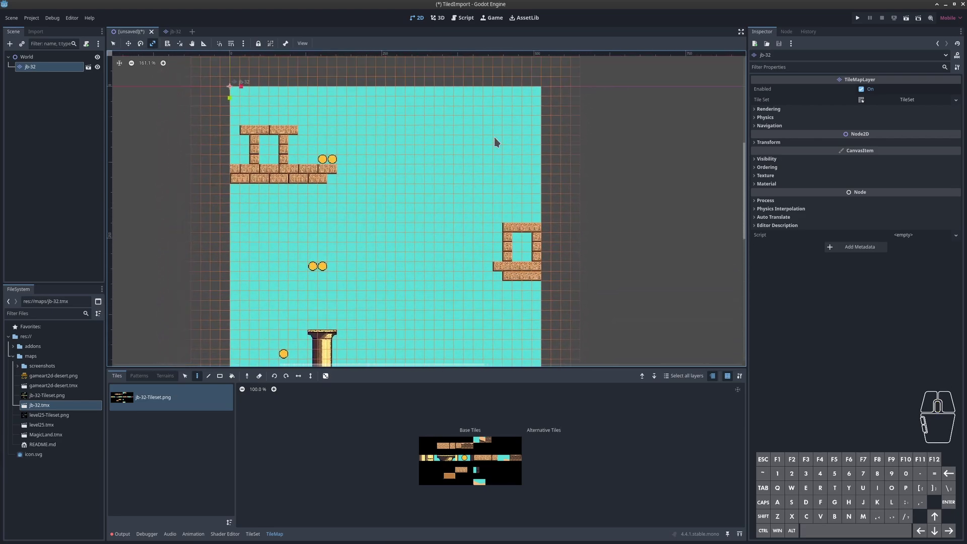
- Expand the map's TileSet resource and save the scene as world.tscn
click(900, 101)
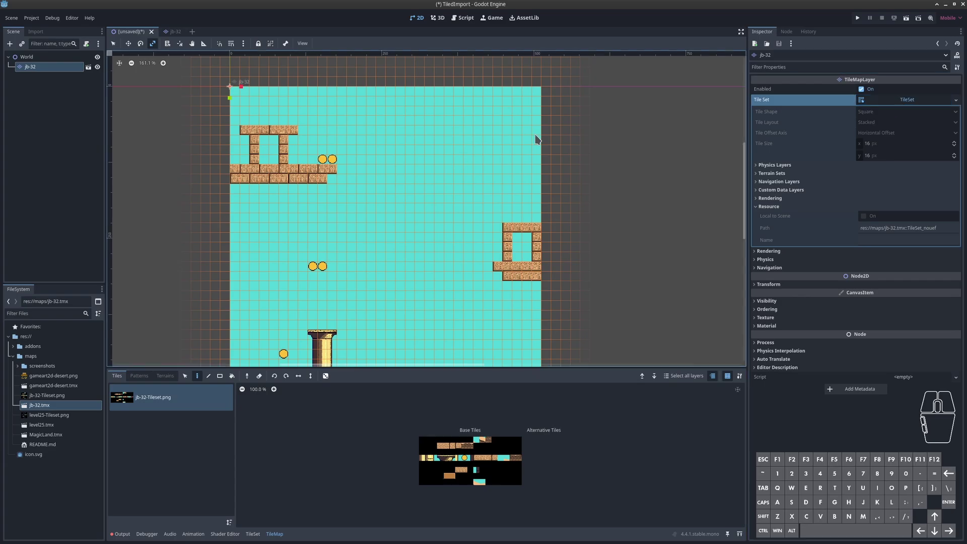
key(ctrl+s)
click(550, 398)
key(ctrl+s)
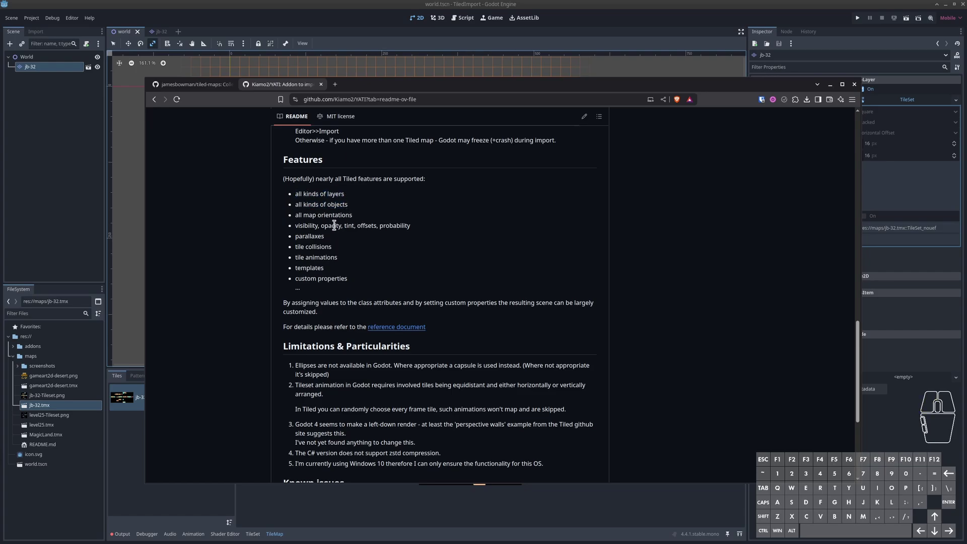
click(350, 253)
click(291, 261)
click(373, 262)
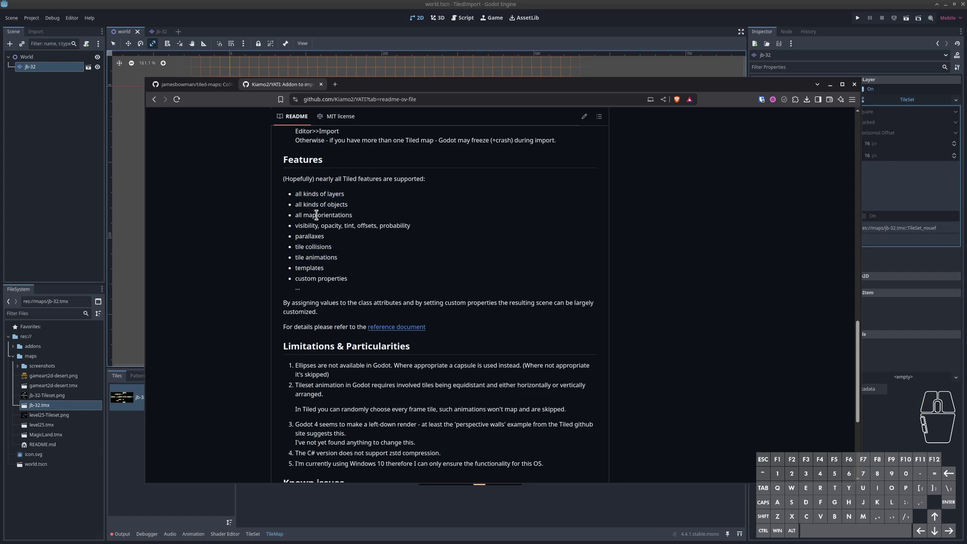
click(294, 278)
click(373, 282)
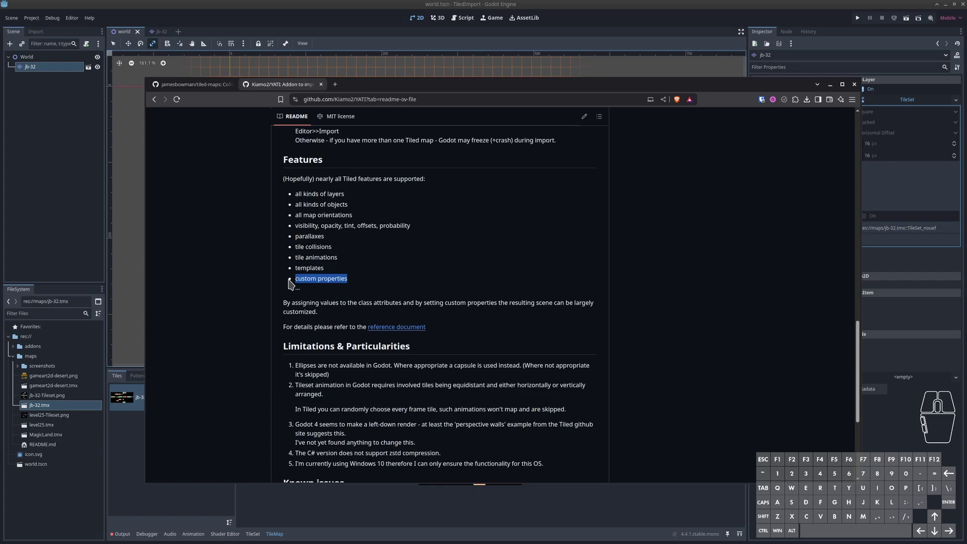
double_click(296, 281)
double_click(296, 276)
- Select the jb-32 map's root node and add a Physics Layer to its tile set
click(391, 279)
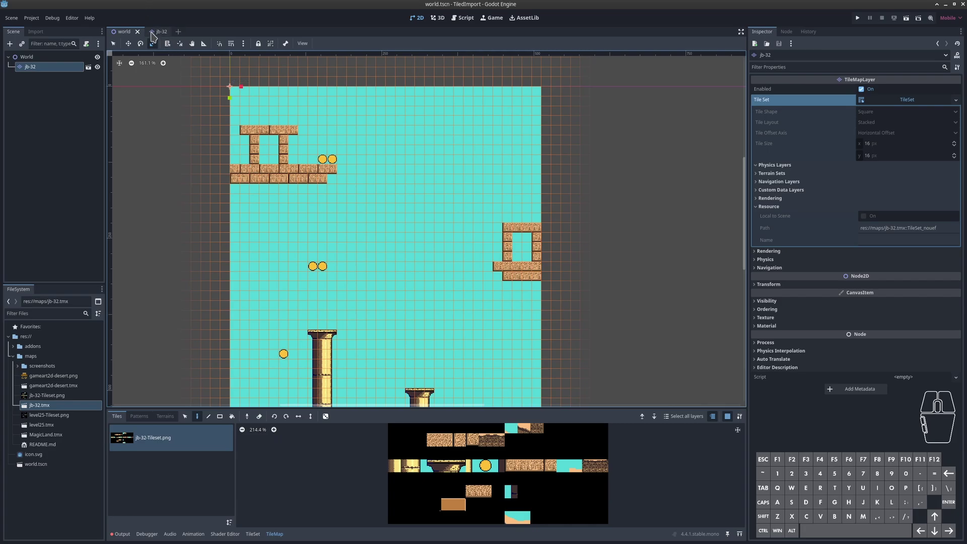
click(155, 36)
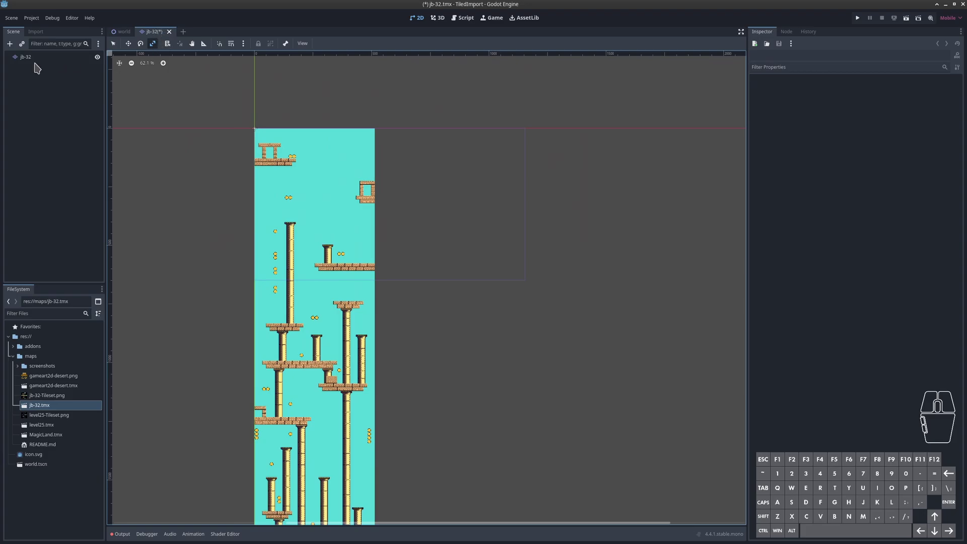
click(43, 59)
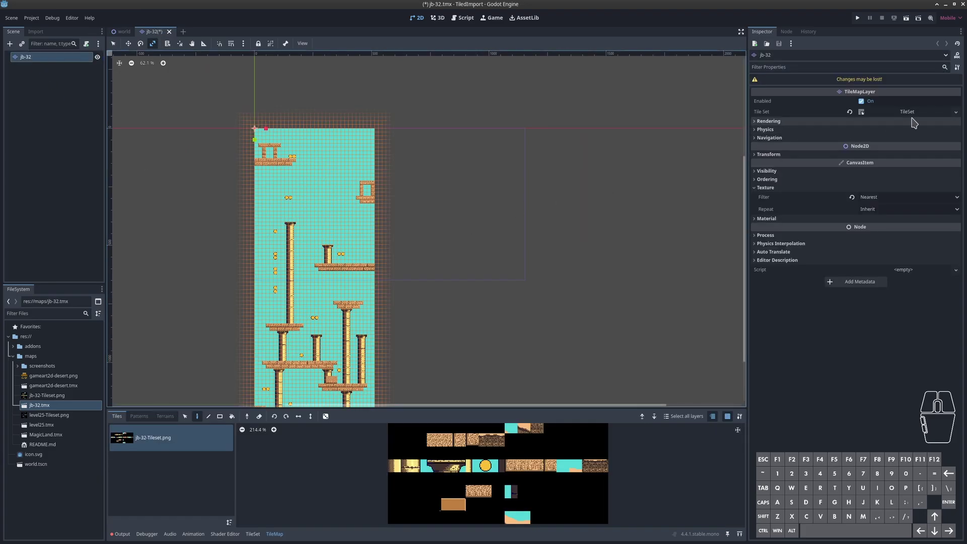
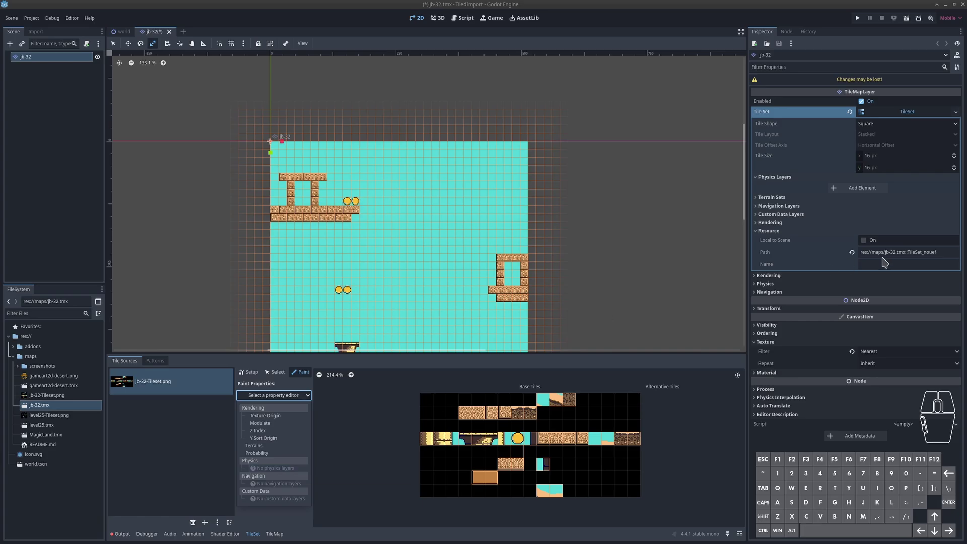
double_click(823, 181)
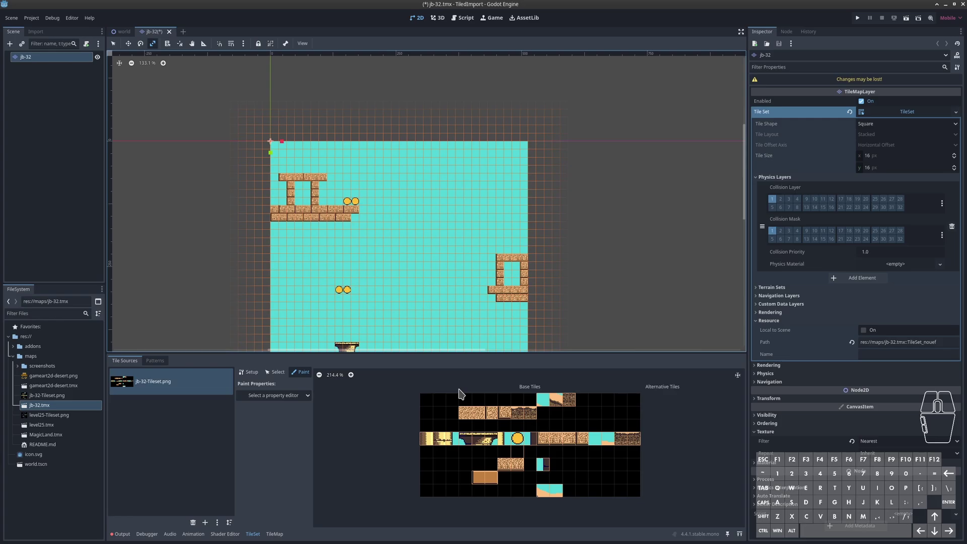
- Choose Physics Layer 0 as the painted property in the TileSet editor, undoing stray paints
click(298, 397)
click(292, 469)
click(474, 417)
click(485, 419)
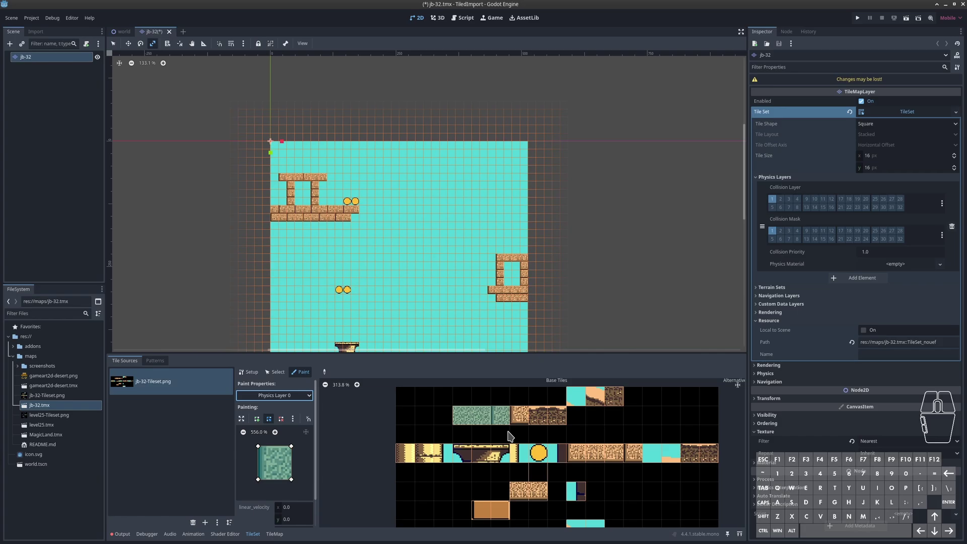
key(ctrl+z)
key(ctrl+z)
key(ctrl+z)
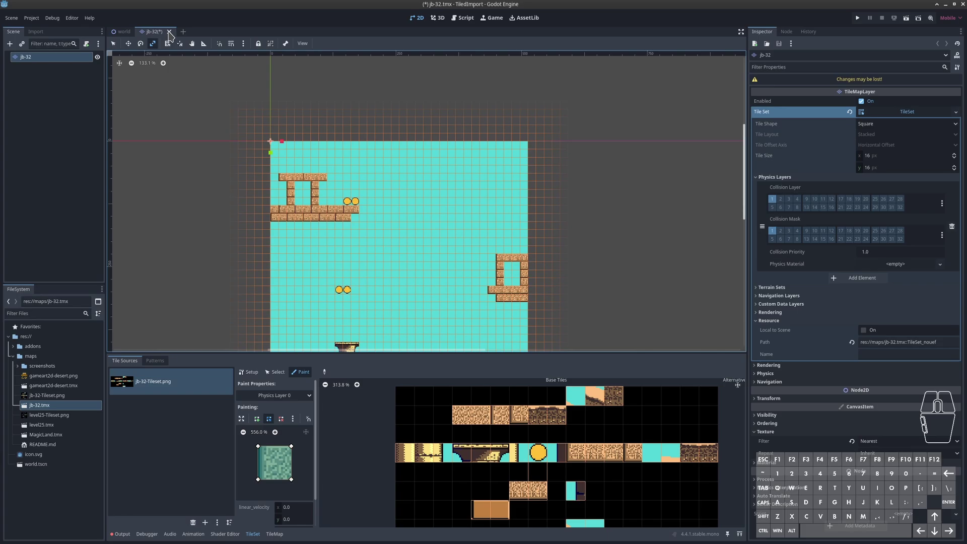
- Discard the unsaved jb-32 scene and select jb-32.tmx in Thunar's maps folder
click(173, 35)
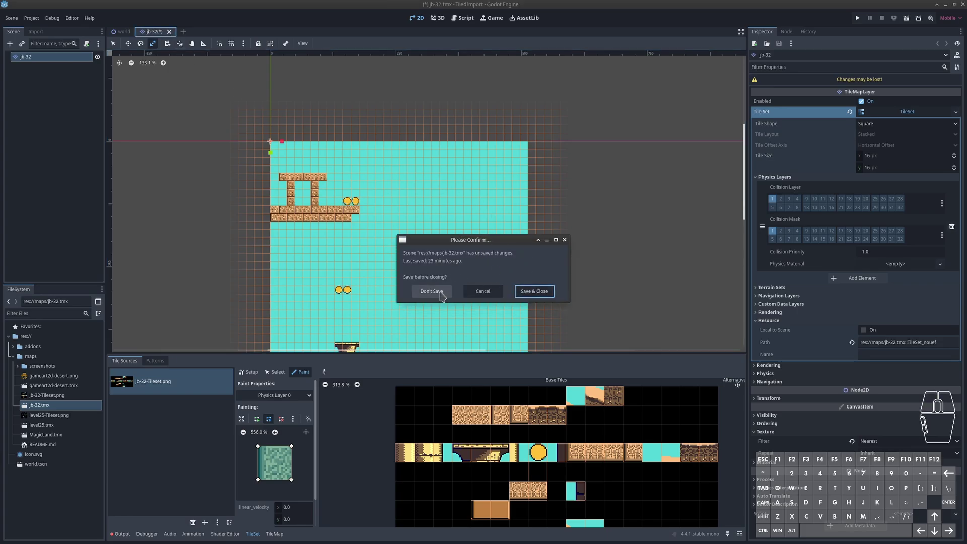
click(443, 294)
click(331, 219)
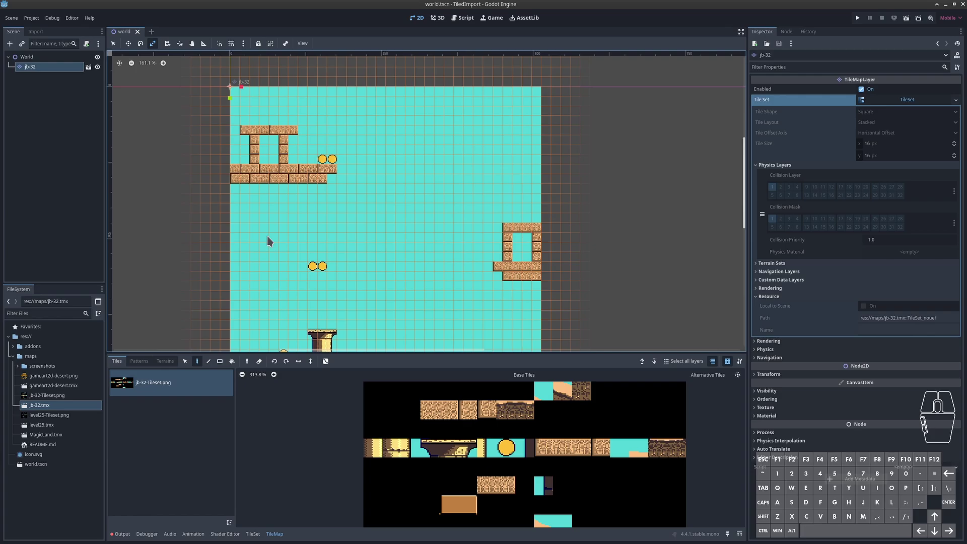
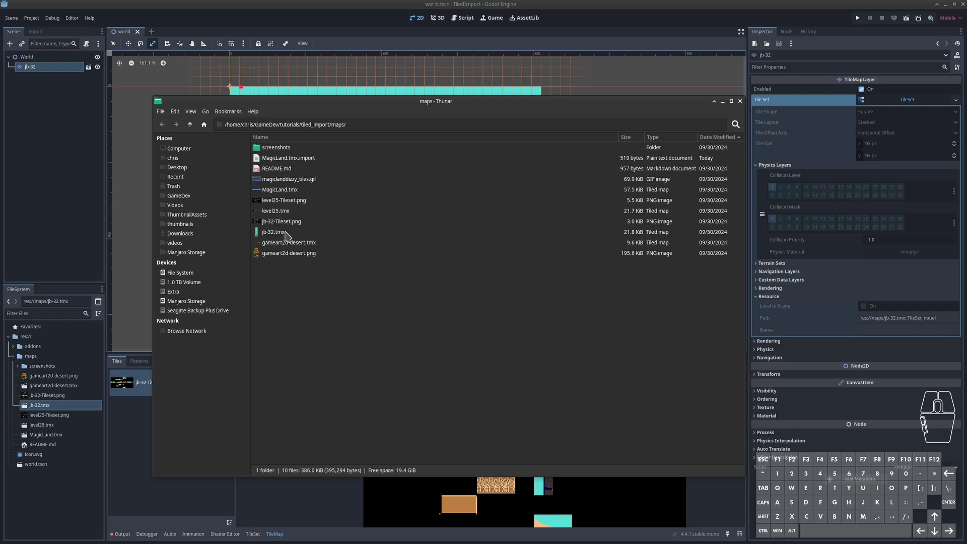
click(289, 233)
- Open jb-32.tmx in Tiled and pan around to view the whole level
double_click(289, 234)
double_click(568, 106)
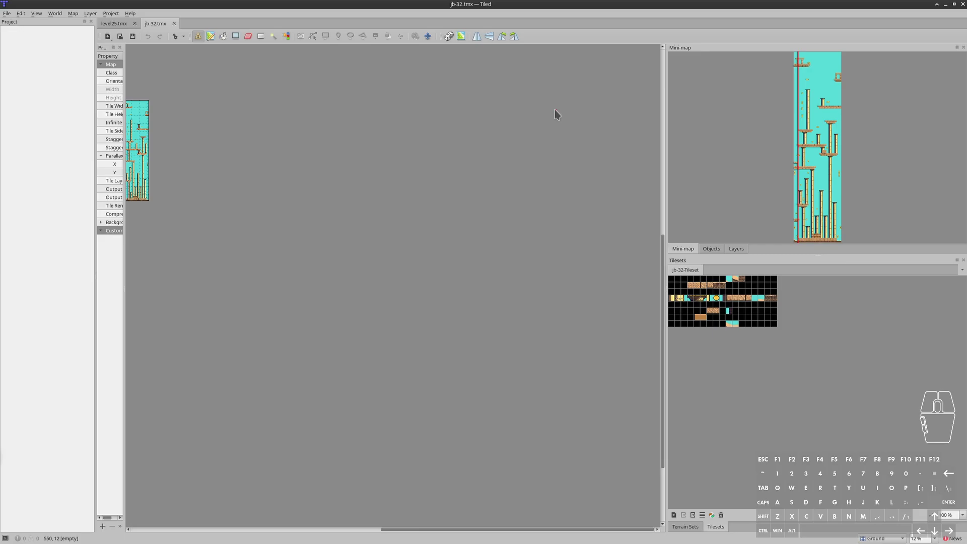
scroll(up, 3)
scroll(up, 3)
middle_click(311, 359)
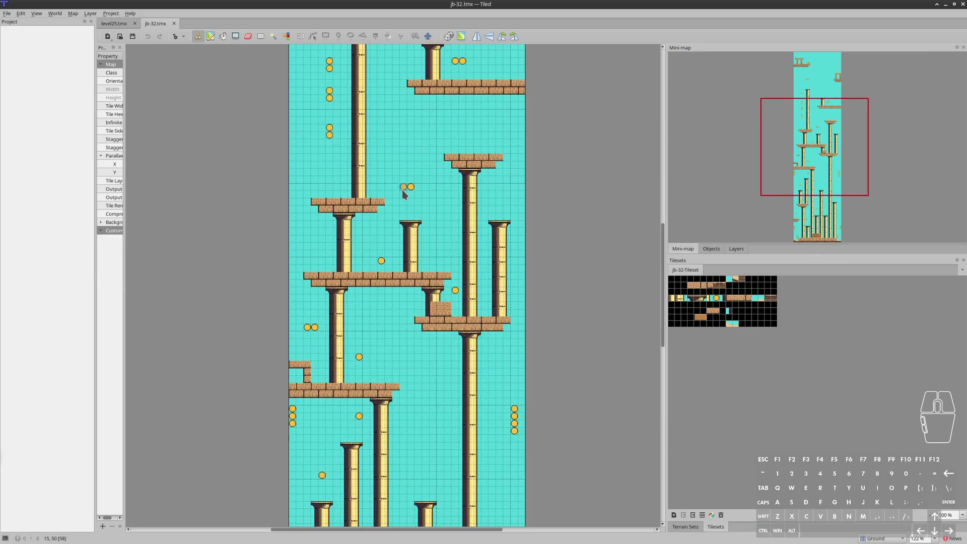
drag(406, 191, 347, 366)
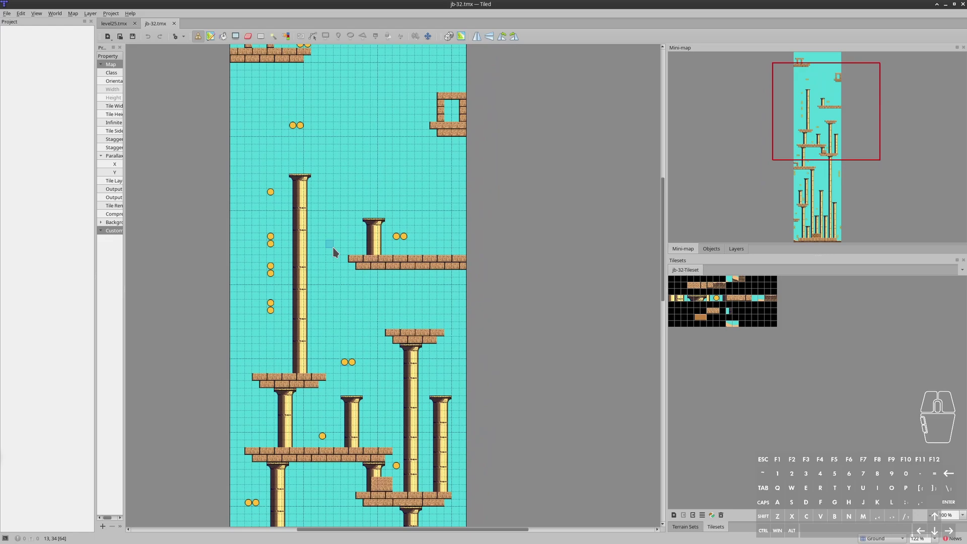
middle_click(557, 343)
middle_click(557, 344)
middle_click(583, 365)
middle_click(584, 365)
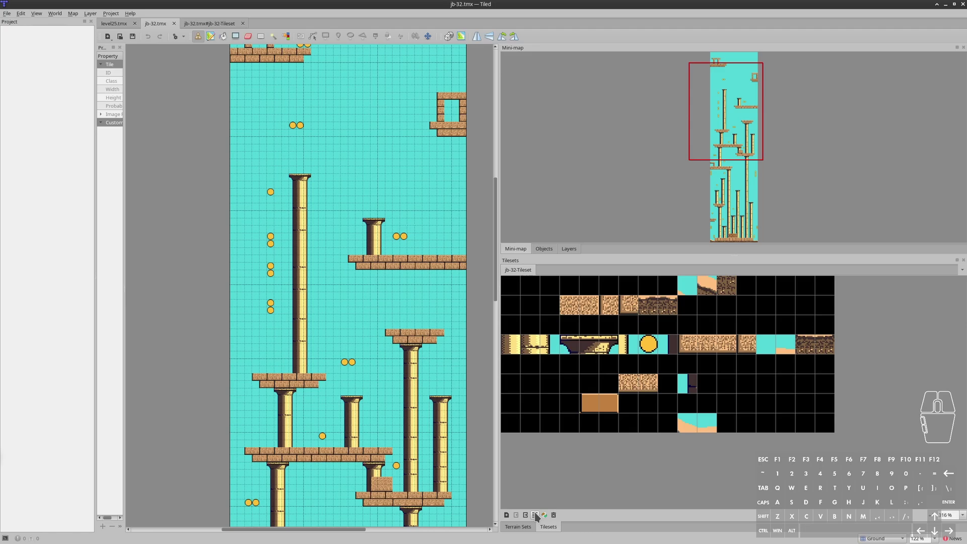
- Edit the tileset and give the sandy brick tile a full 16×16 collision rectangle
click(539, 513)
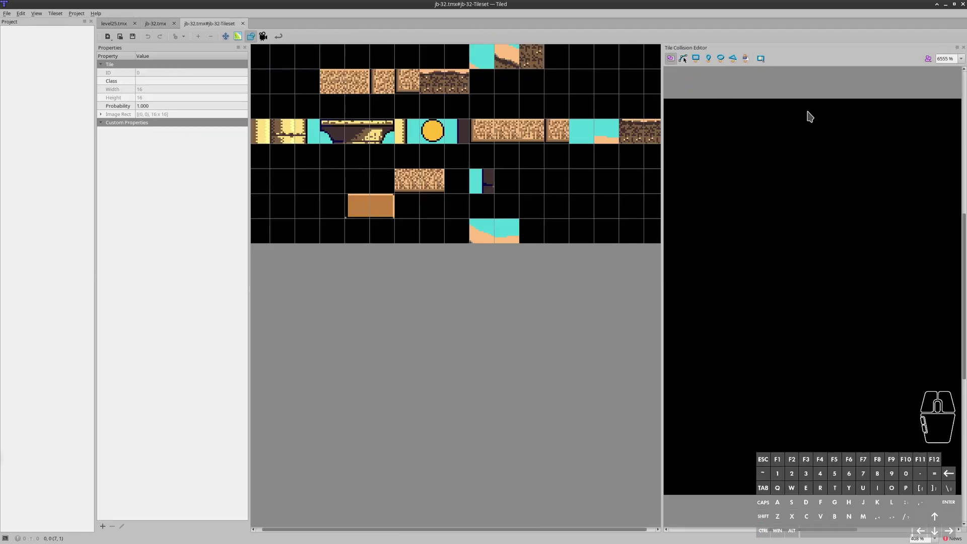
drag(486, 260, 544, 308)
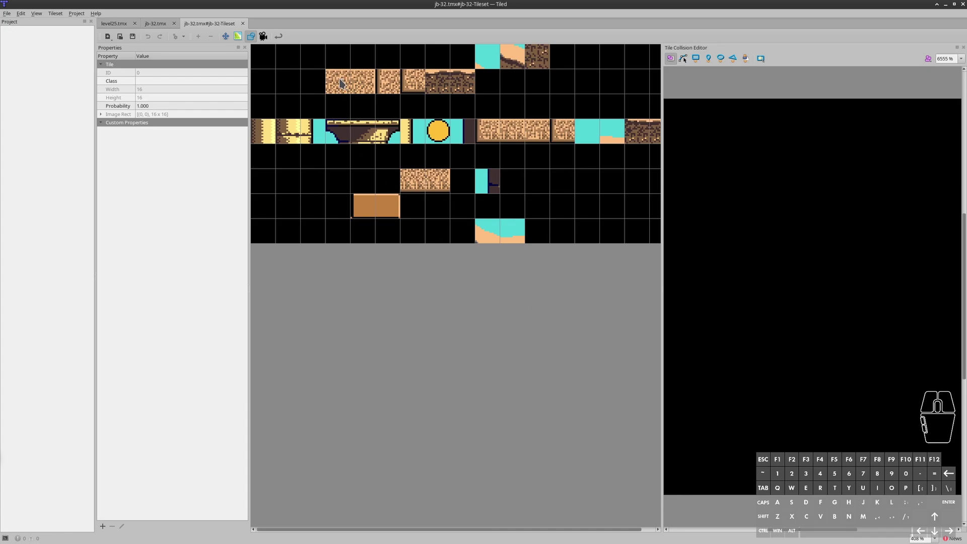
click(344, 79)
middle_click(743, 197)
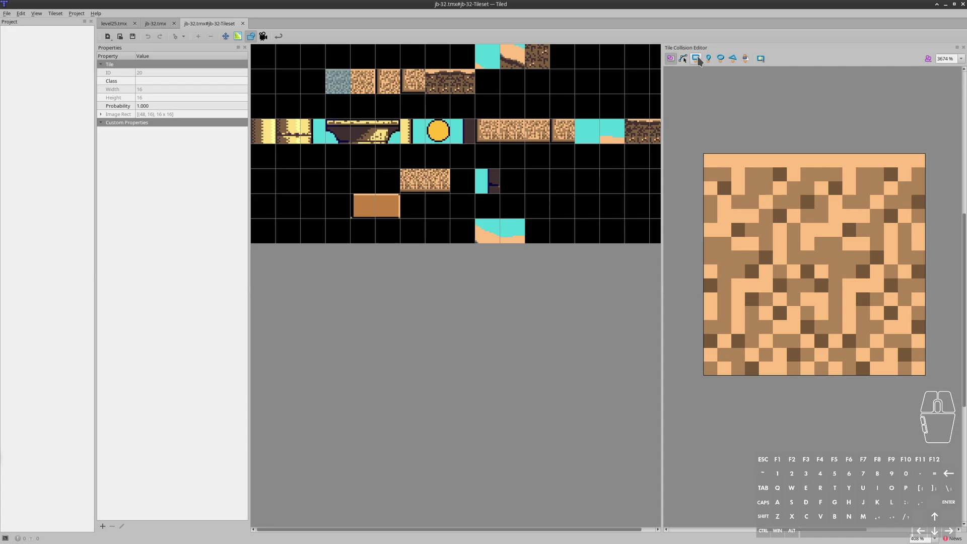
click(701, 60)
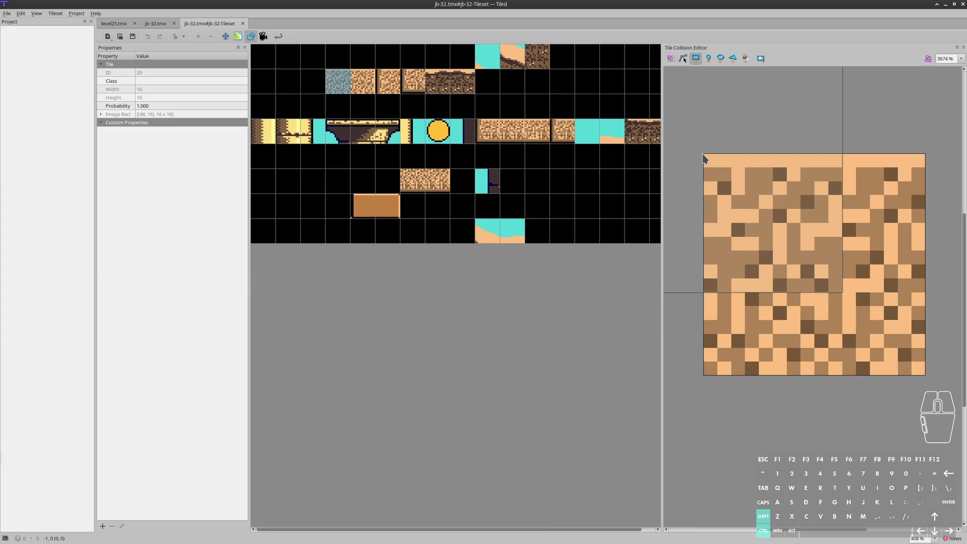
drag(707, 158, 927, 378)
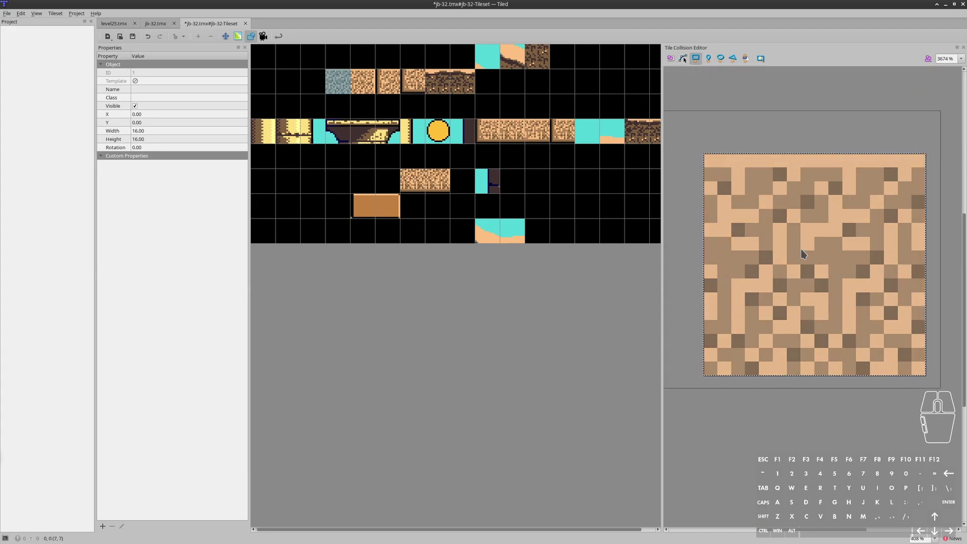
- Copy the 16×16 collision rectangle and paste it in place onto the row of brick tiles
key(ctrl+c)
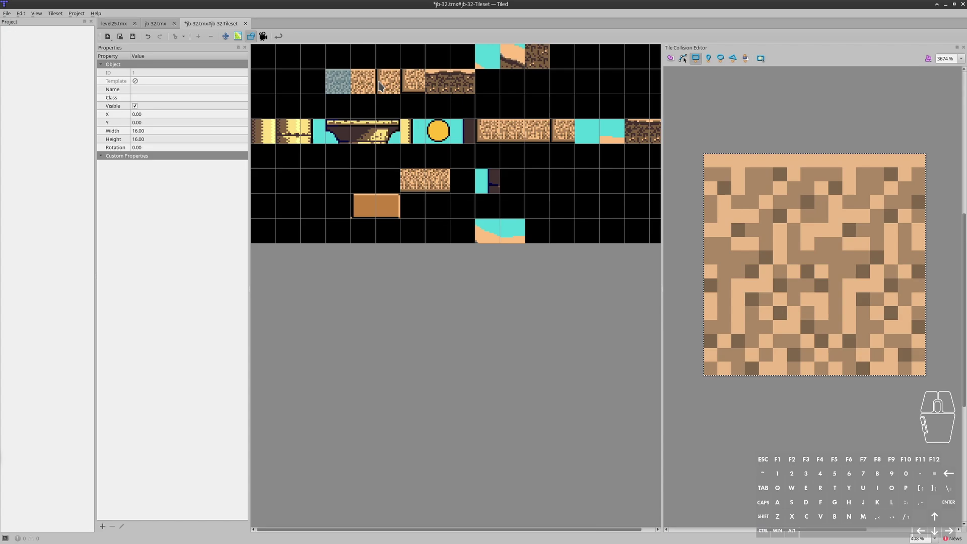
click(371, 83)
key(ctrl+v)
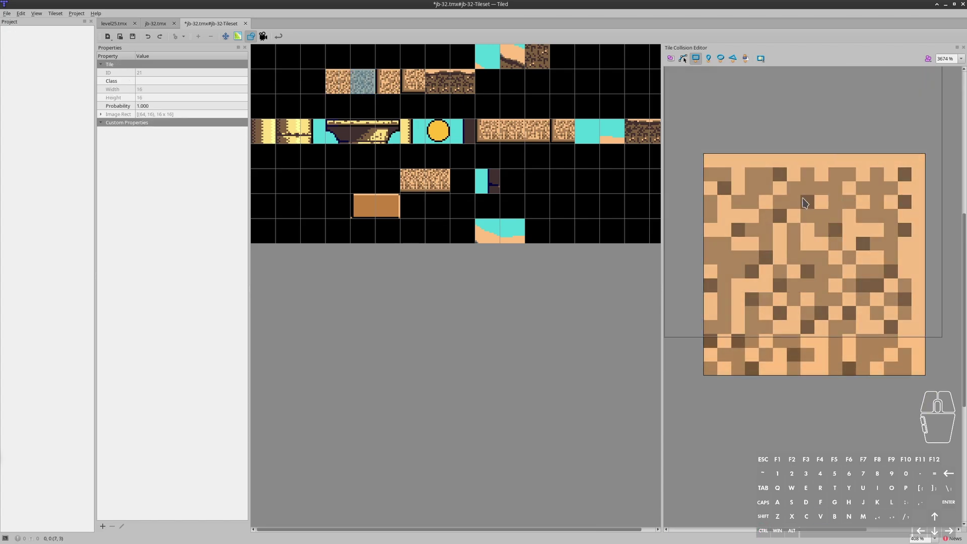
key(ctrl+shift+v)
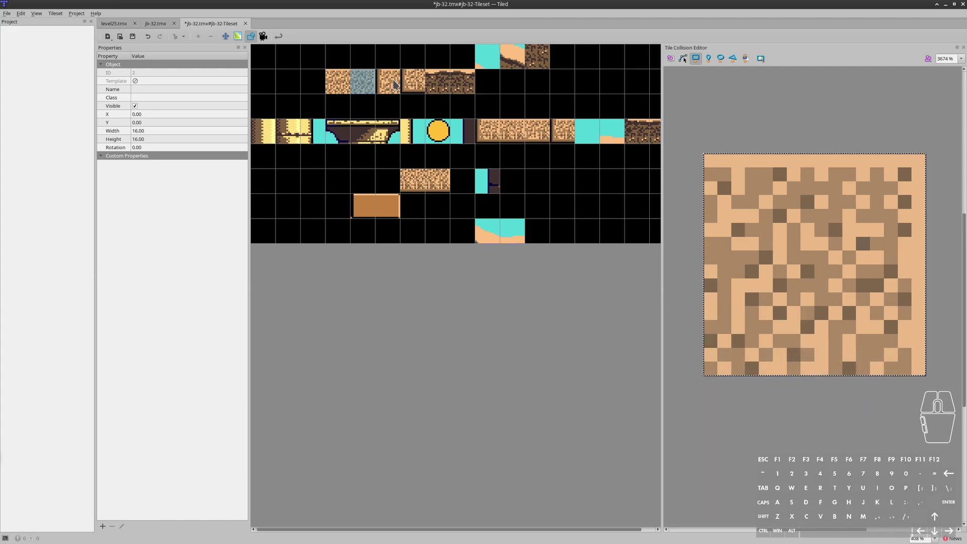
click(397, 84)
key(ctrl+shift+v)
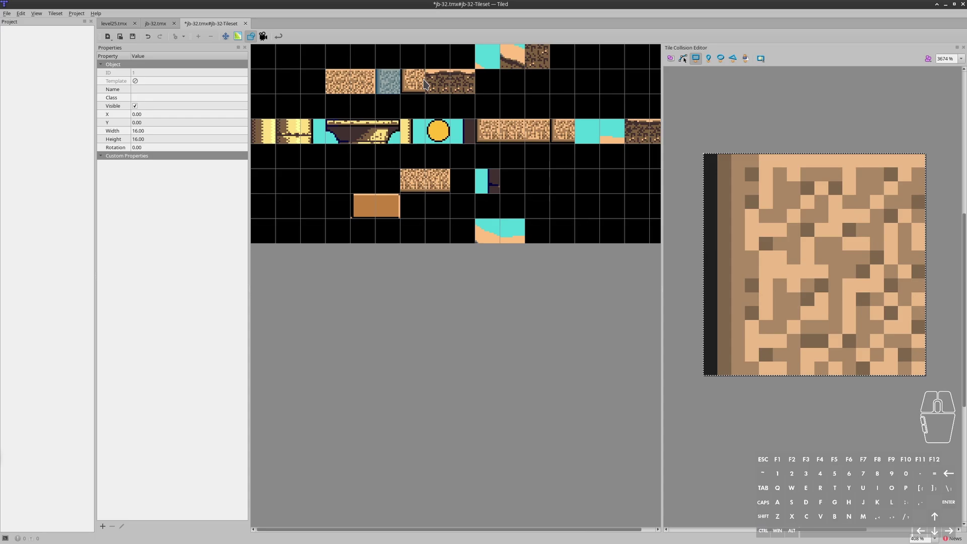
click(421, 82)
key(ctrl+shift+v)
click(443, 89)
key(ctrl+shift+v)
click(463, 79)
key(ctrl+shift+v)
- Paste the same full-tile collision rectangle onto the platform tiles
drag(553, 91, 563, 112)
key(ctrl+shift+v)
click(568, 135)
key(ctrl+shift+v)
click(441, 179)
key(ctrl+shift+v)
click(411, 181)
key(ctrl+shift+v)
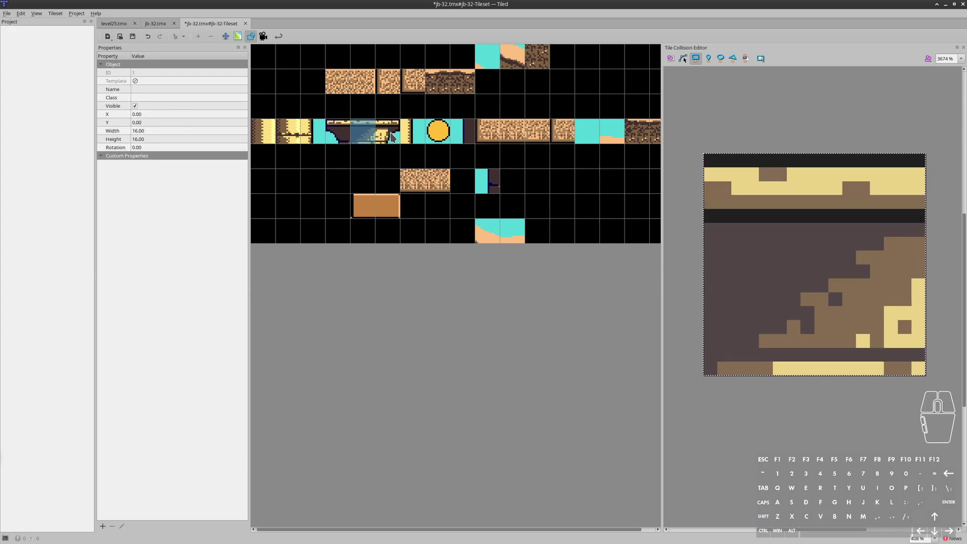
- Draw a triangular collision polygon on the sloped corner tile along its diagonal edge
click(395, 133)
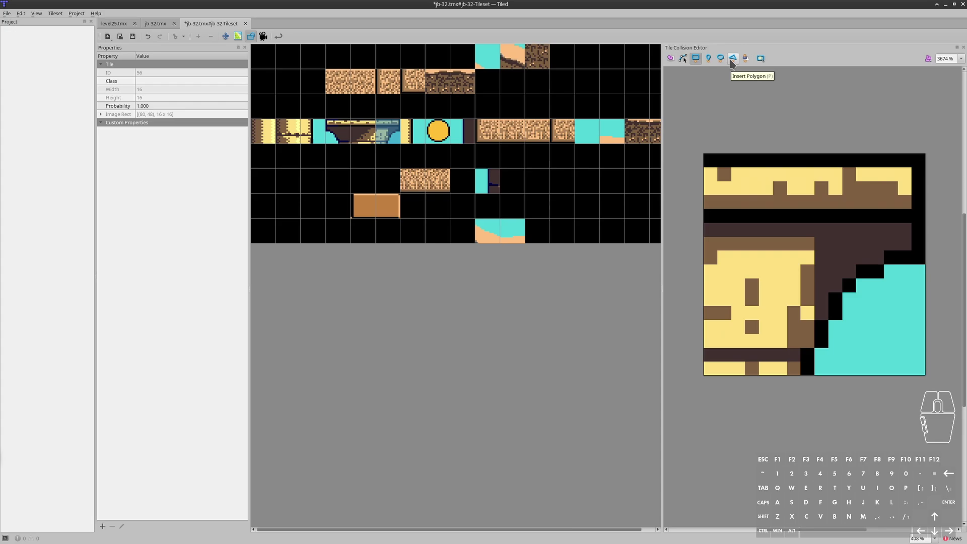
click(735, 62)
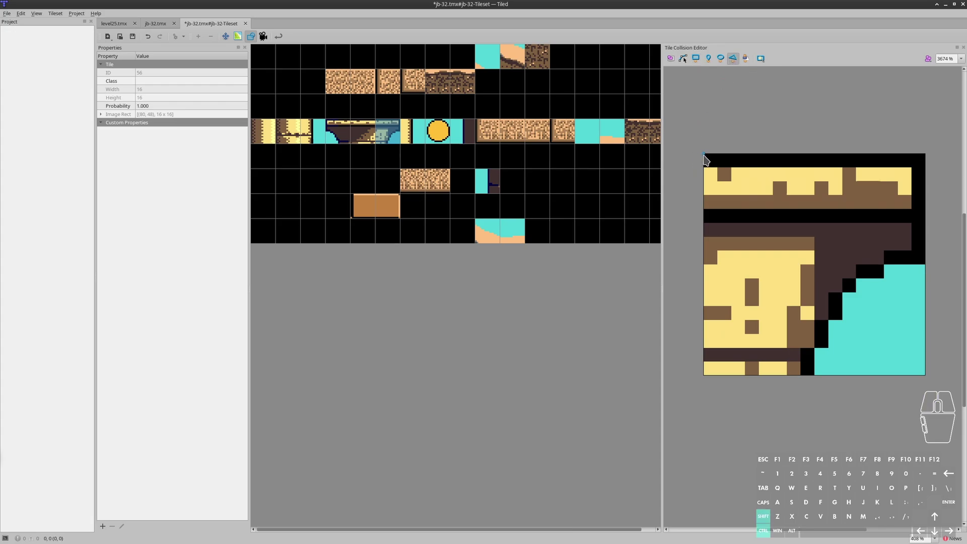
click(706, 157)
click(931, 160)
click(929, 265)
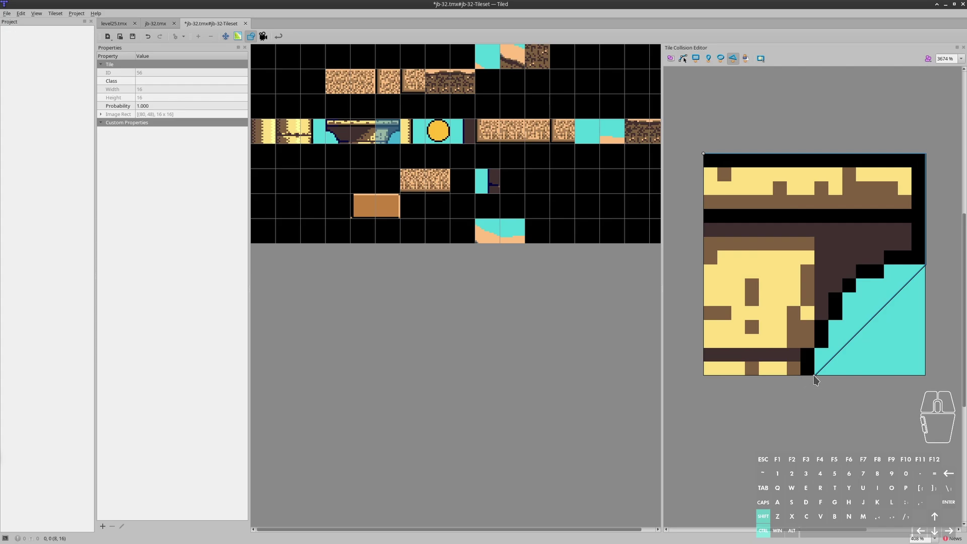
click(817, 379)
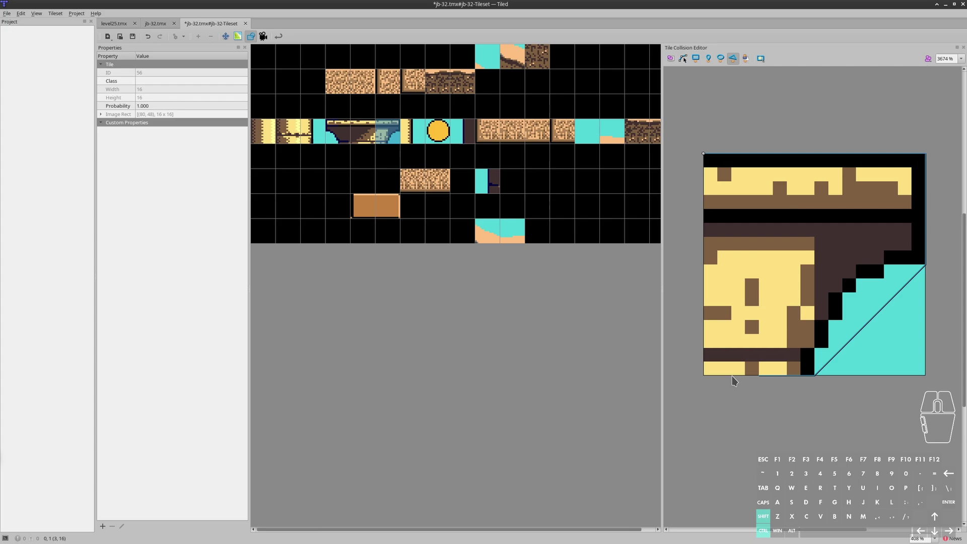
click(711, 378)
click(705, 157)
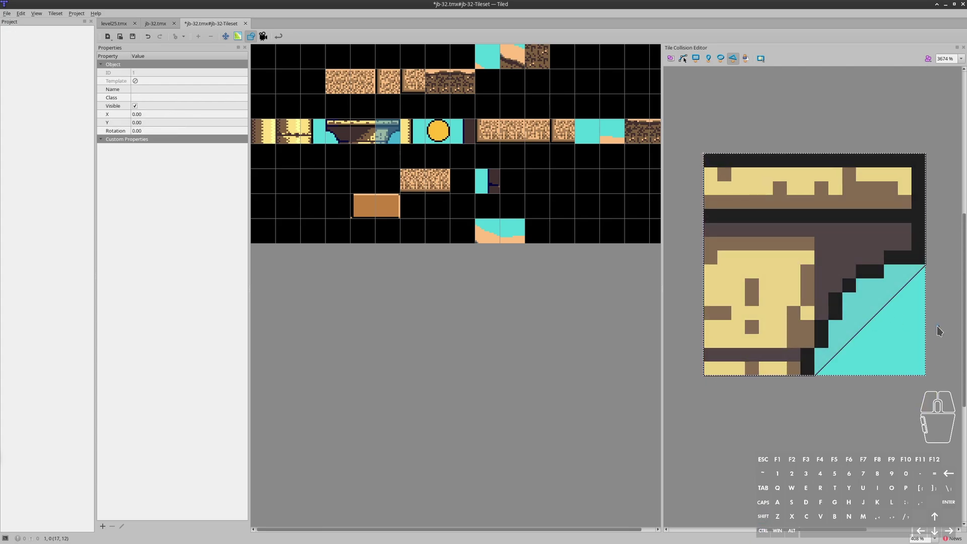
click(776, 114)
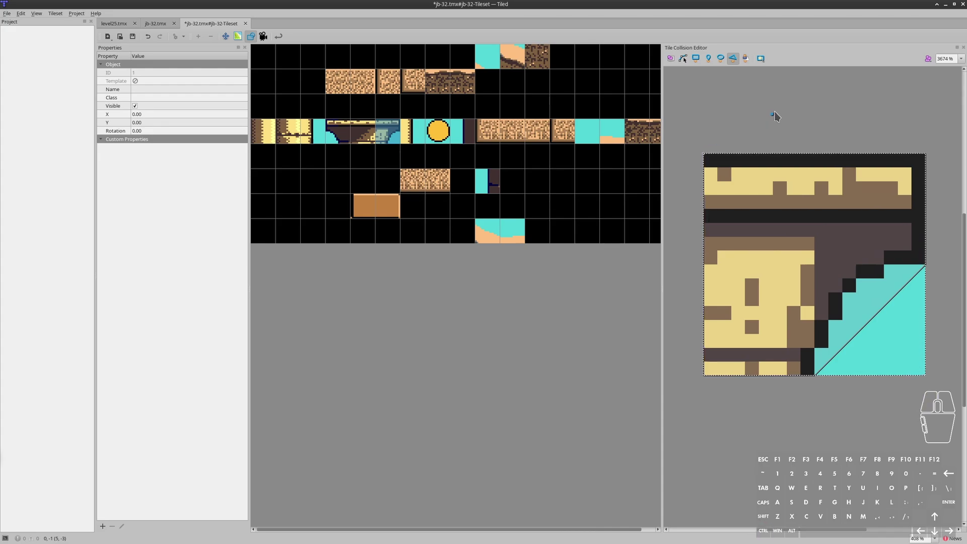
- Save the jb-32 tileset and return to the jb-32.tmx map tab, saving it too
key(ctrl+s)
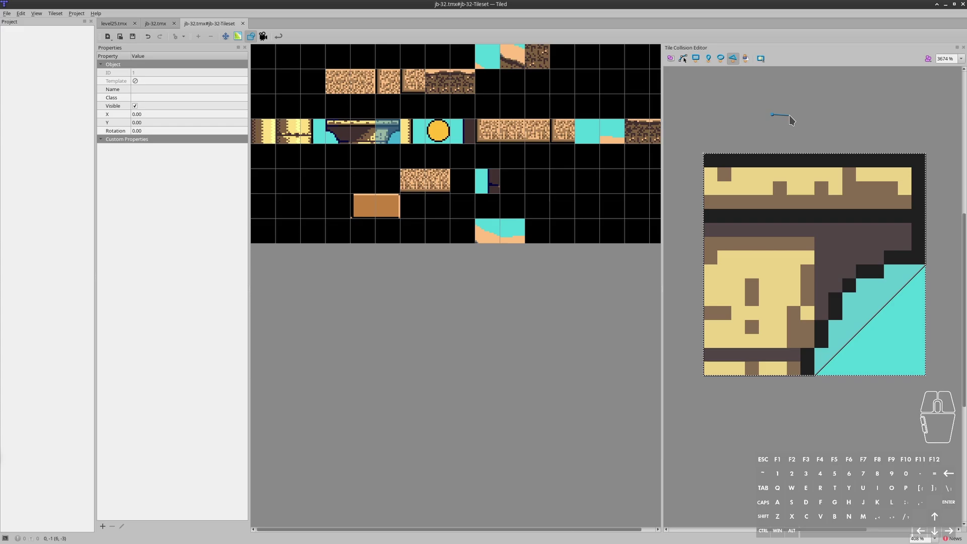
key(Escape)
click(161, 24)
key(ctrl+s)
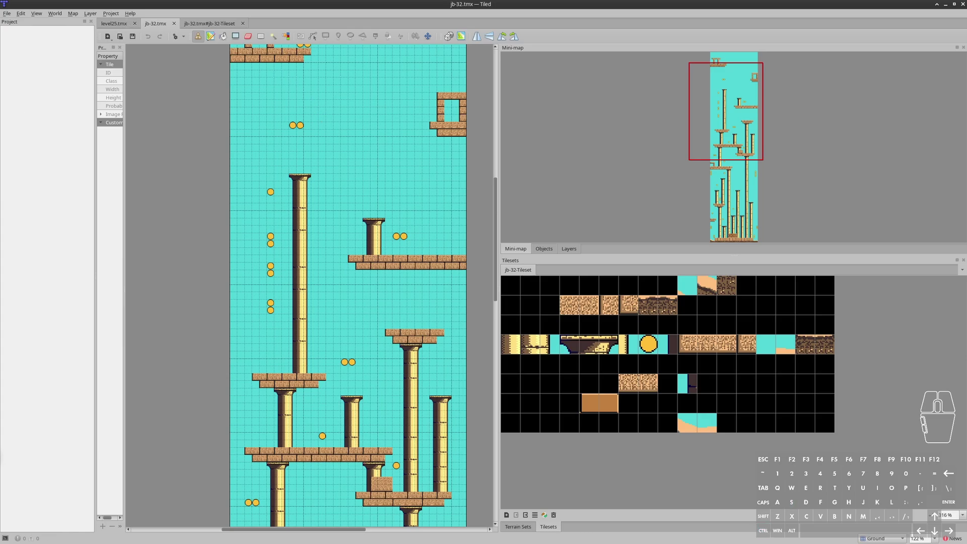
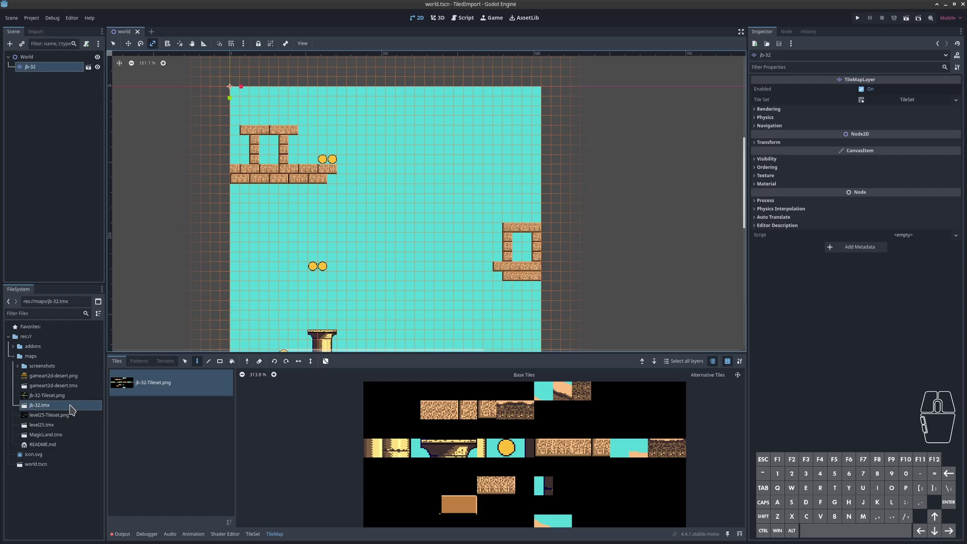
- Open the auto-imported jb-32.tmx scene, confirming the import warning
double_click(73, 407)
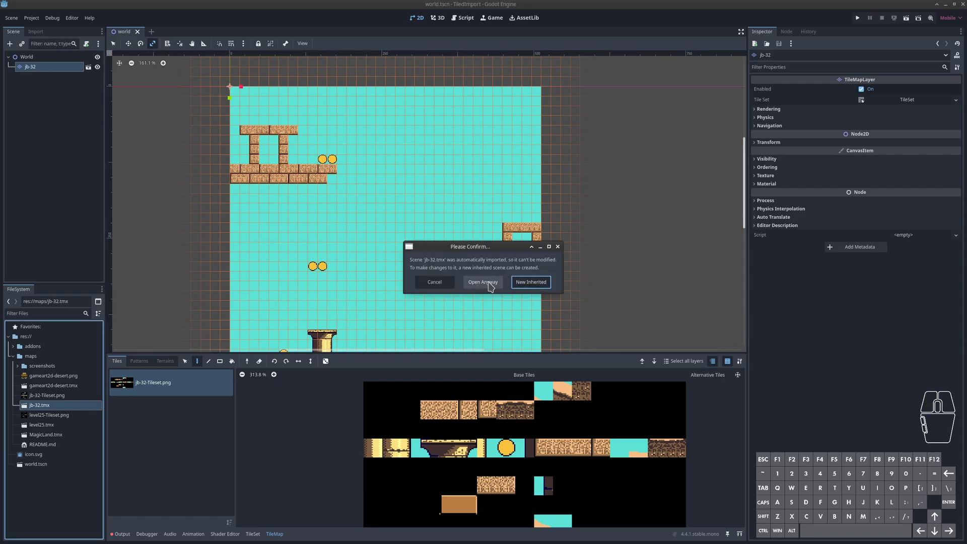
click(493, 284)
click(42, 55)
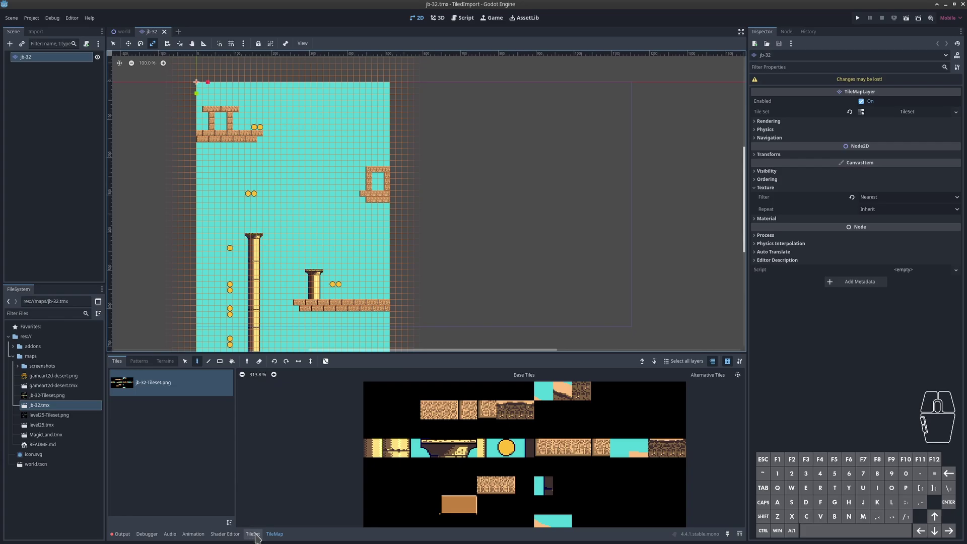
- In the TileSet panel, paint Physics Layer 0 and zoom into the tile atlas to inspect collisions
click(258, 535)
click(302, 378)
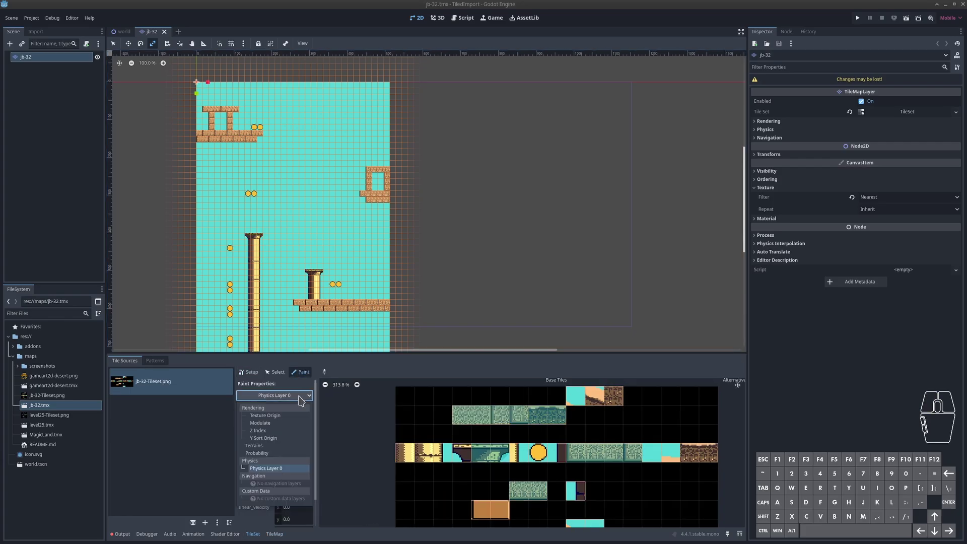
click(303, 398)
middle_click(534, 445)
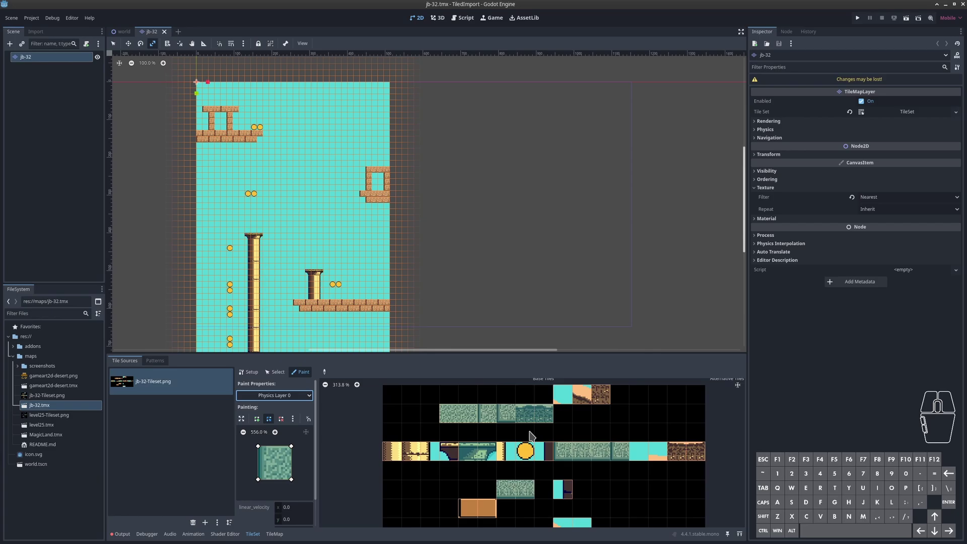
drag(551, 440, 515, 443)
drag(493, 486, 462, 496)
middle_click(453, 459)
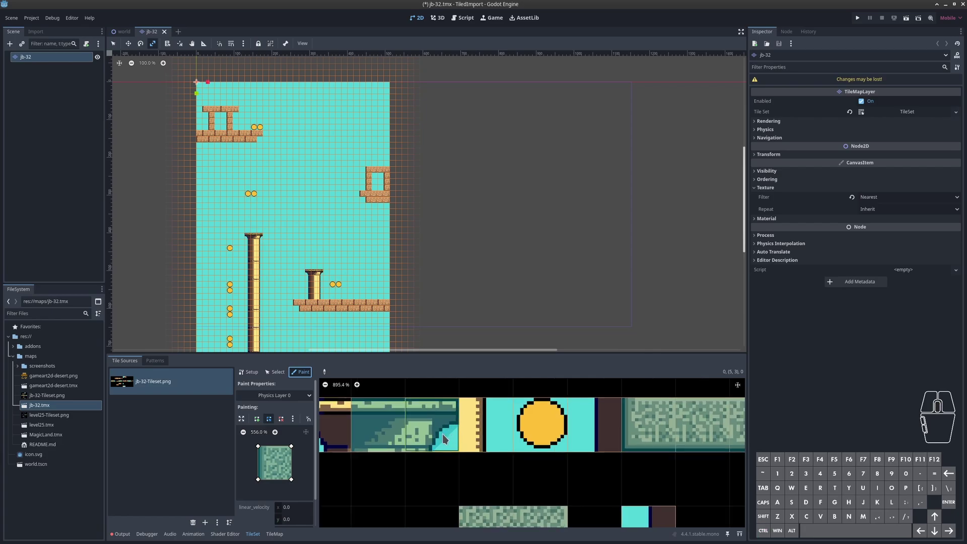
middle_click(462, 453)
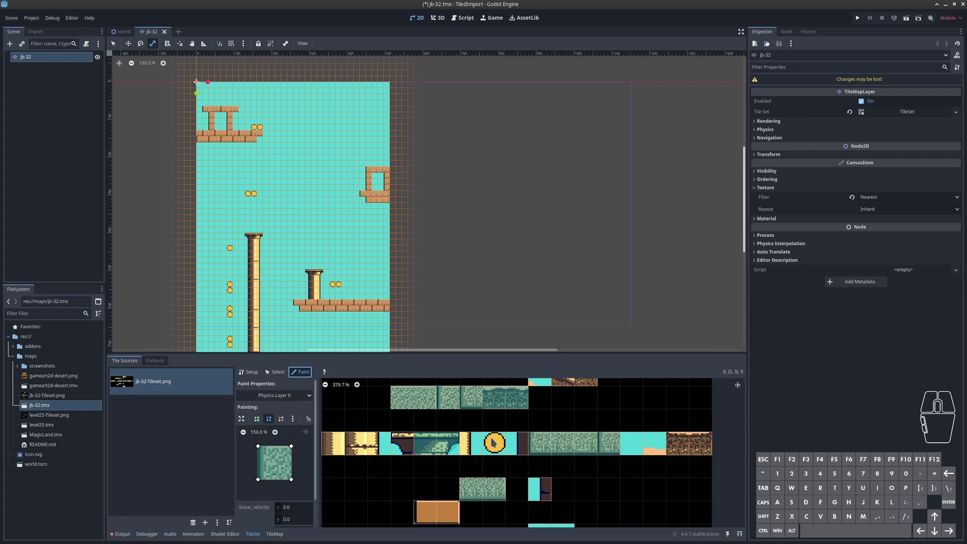
- Run the project from world.tscn and choose Select Current to make it the main scene
click(73, 19)
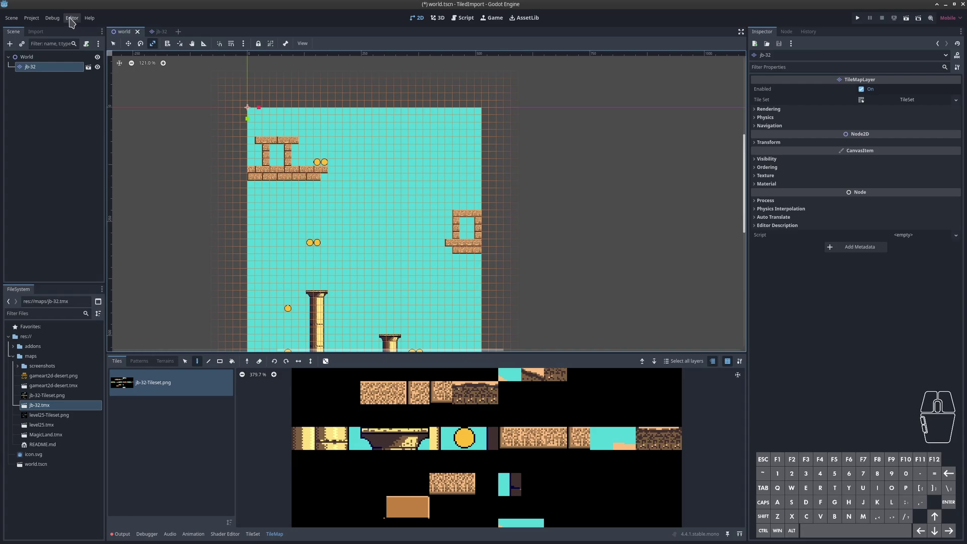
click(59, 20)
click(62, 54)
click(59, 190)
click(860, 24)
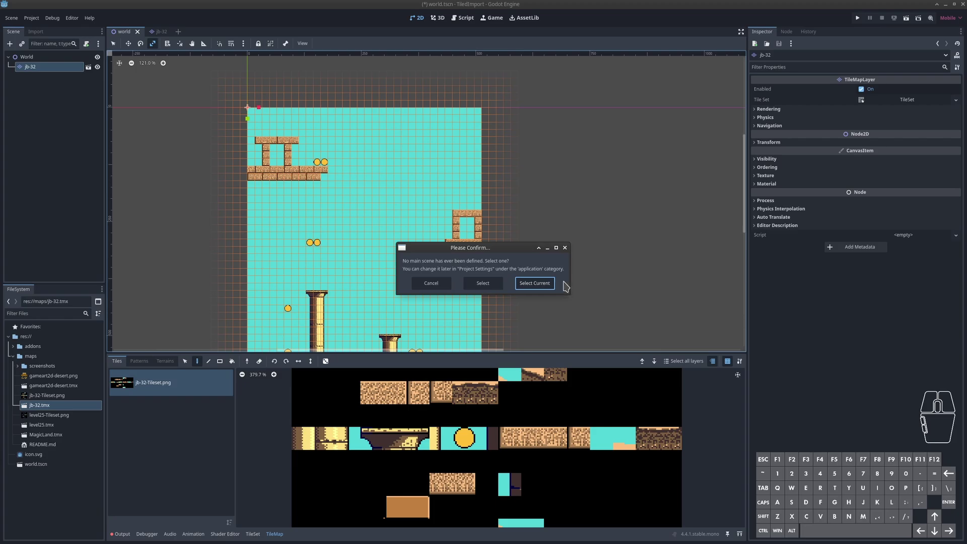
click(541, 288)
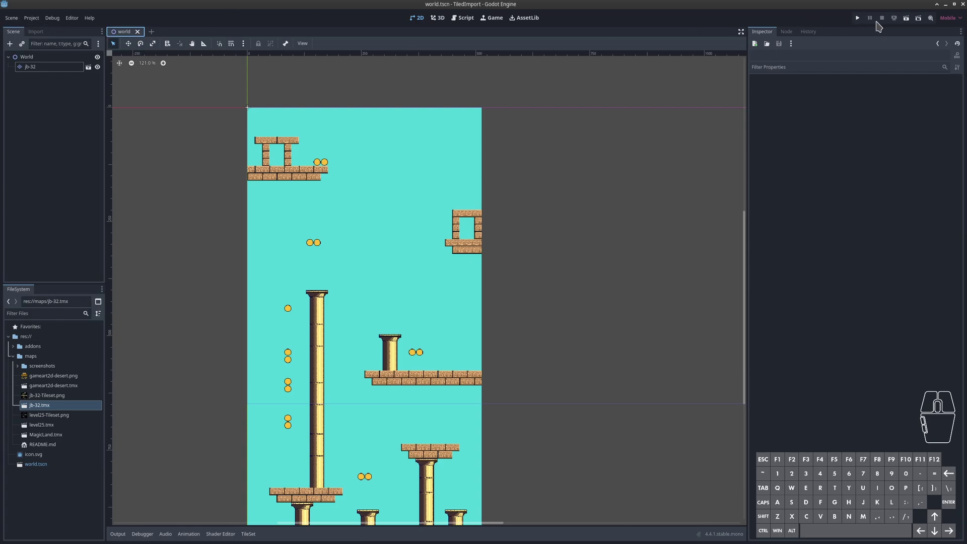
- Preview the jb-32 level in the debug window, close it, and select the World root node
middle_click(659, 141)
scroll(up, 3)
click(859, 22)
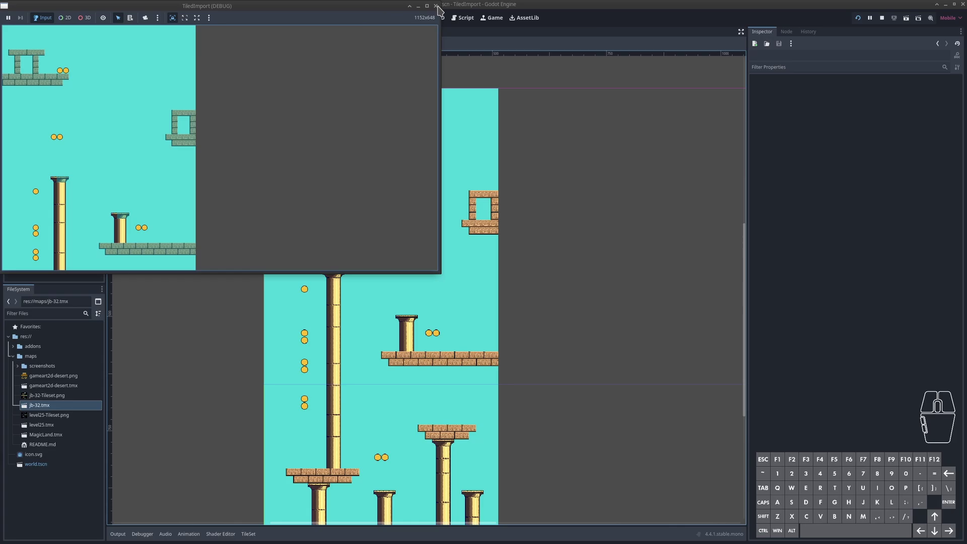
click(442, 9)
click(55, 61)
- Add a Camera2D child to World with zoom 3 and preview the enlarged map in-game
right_click(67, 56)
click(100, 58)
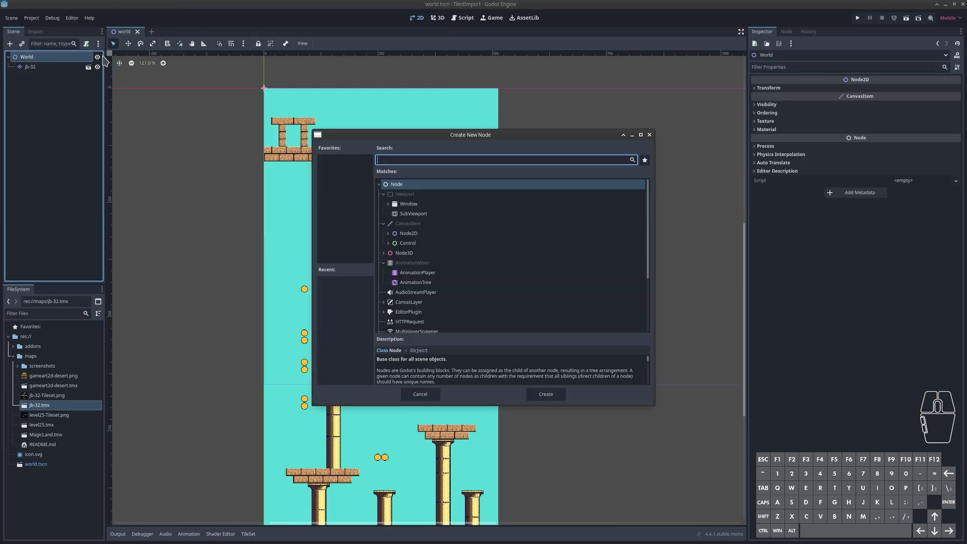
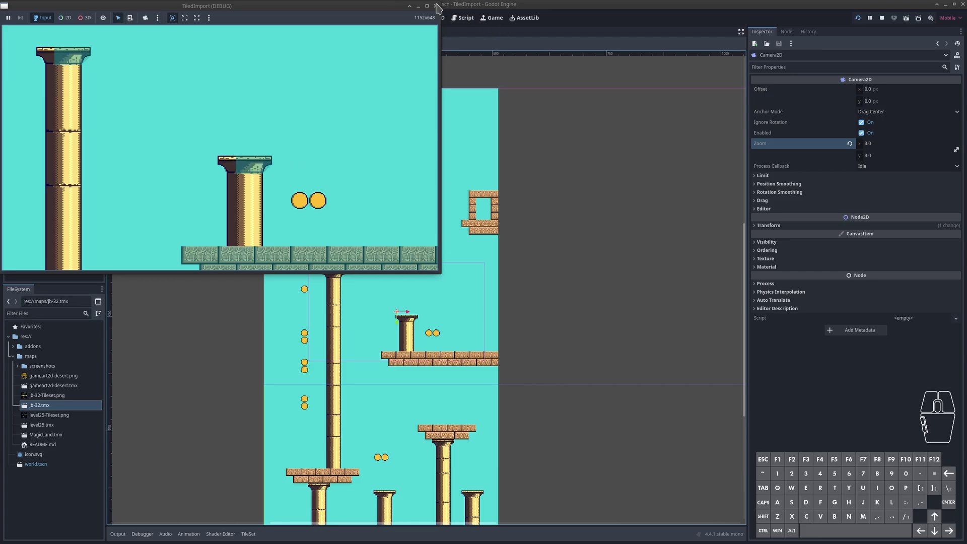
click(439, 7)
- Save, then expand the jb-32 map's TileSet resource and its empty Custom Data Layers
key(ctrl+s)
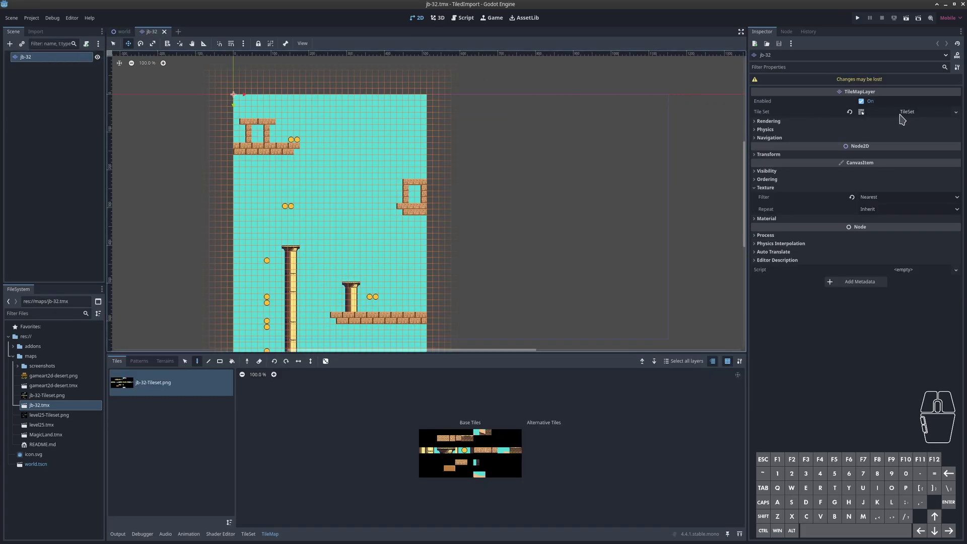
click(904, 117)
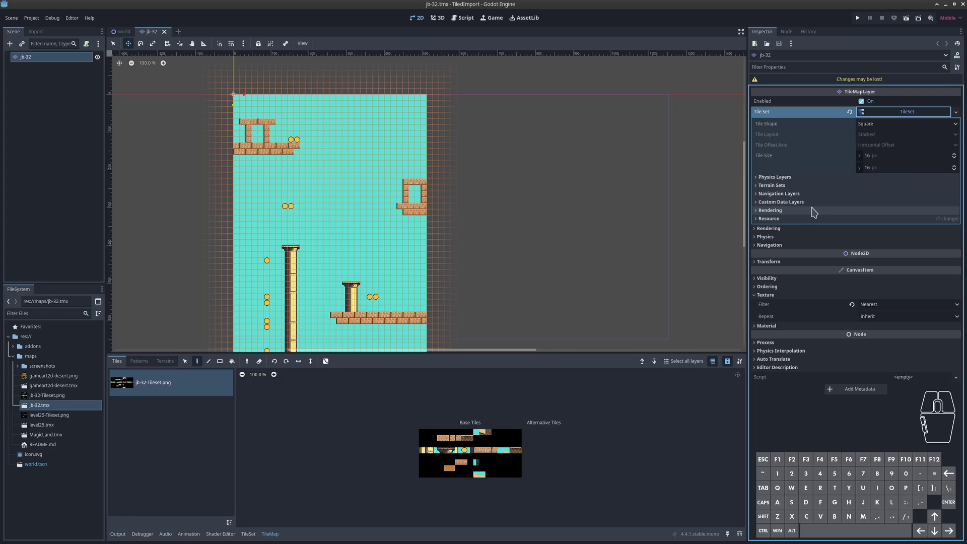
click(820, 204)
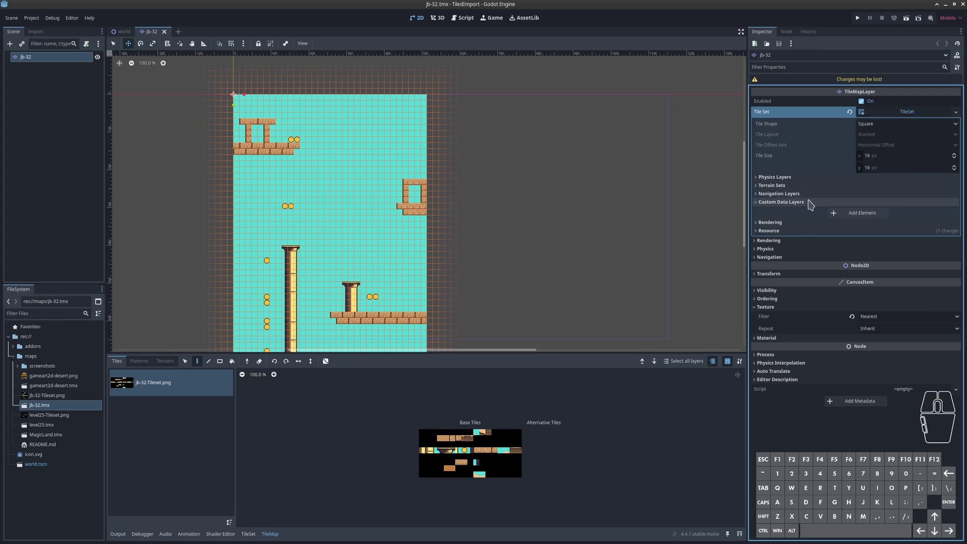
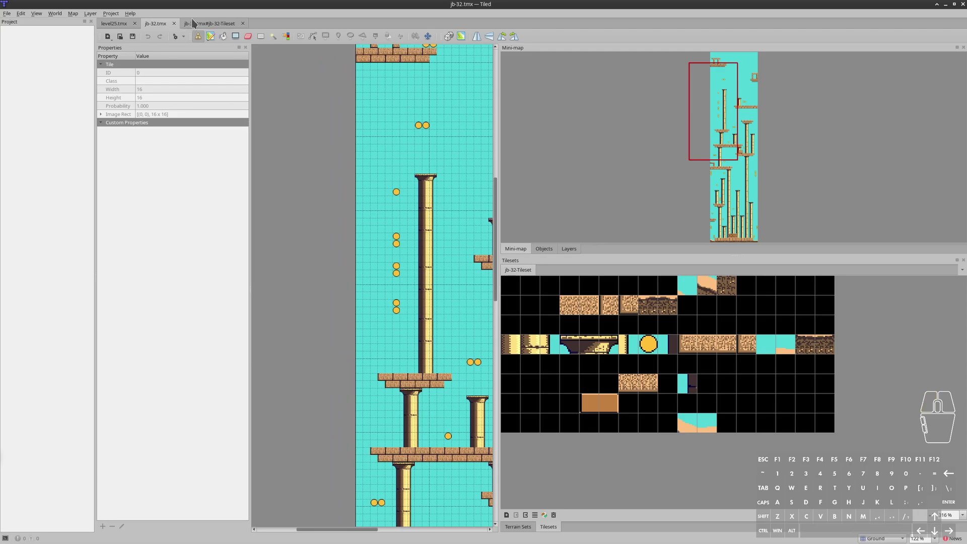
- In the jb-32 tileset, add a bool custom property is_air_platform to a platform tile and tick it true
click(197, 19)
drag(492, 195, 512, 261)
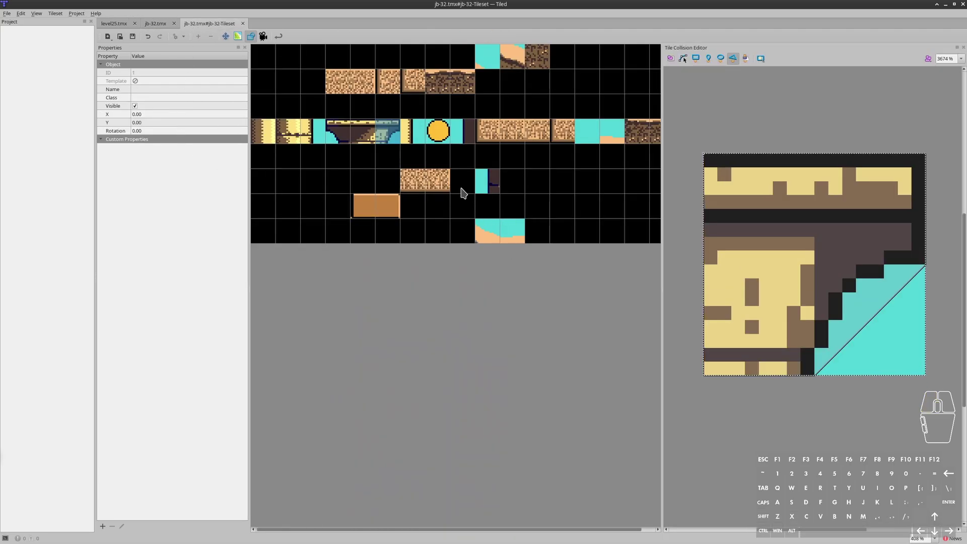
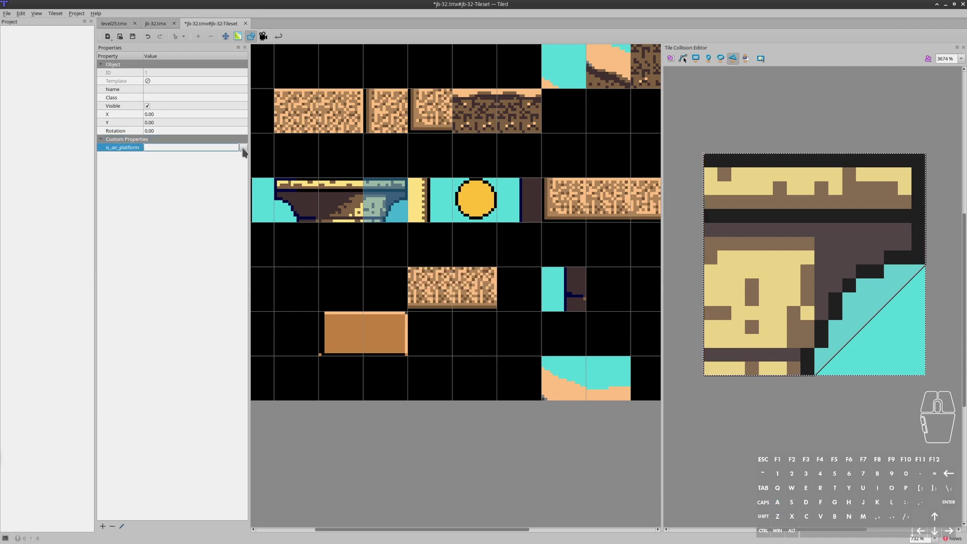
double_click(148, 153)
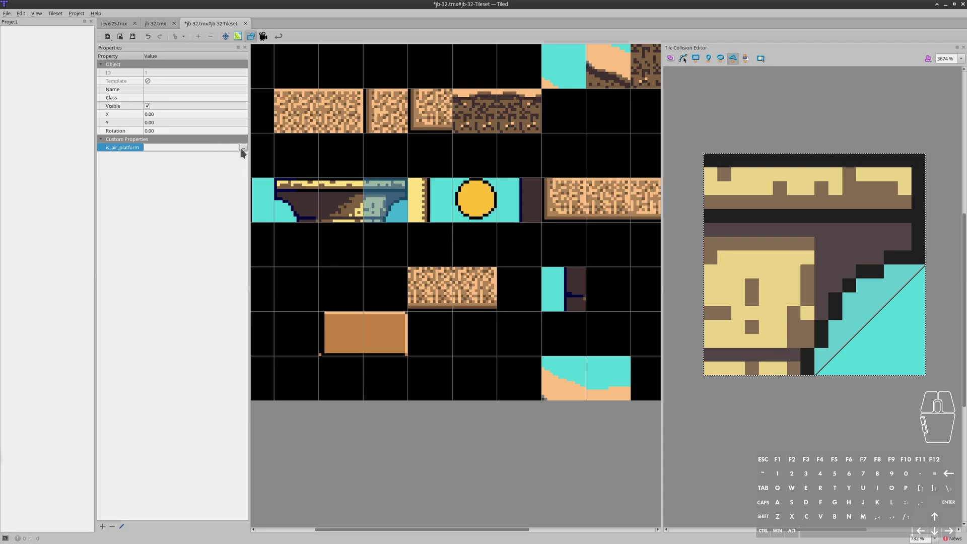
click(245, 149)
click(526, 303)
click(532, 309)
click(210, 217)
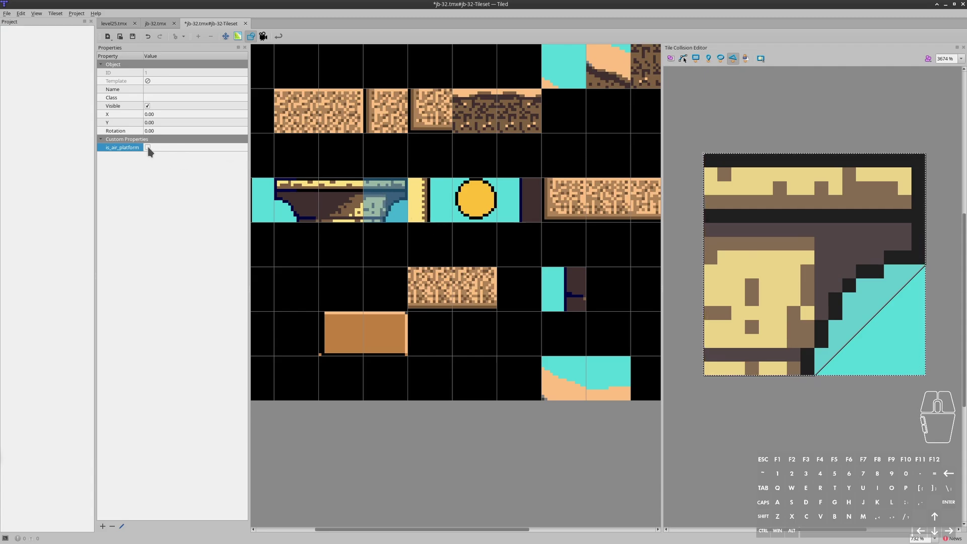
click(153, 147)
click(166, 171)
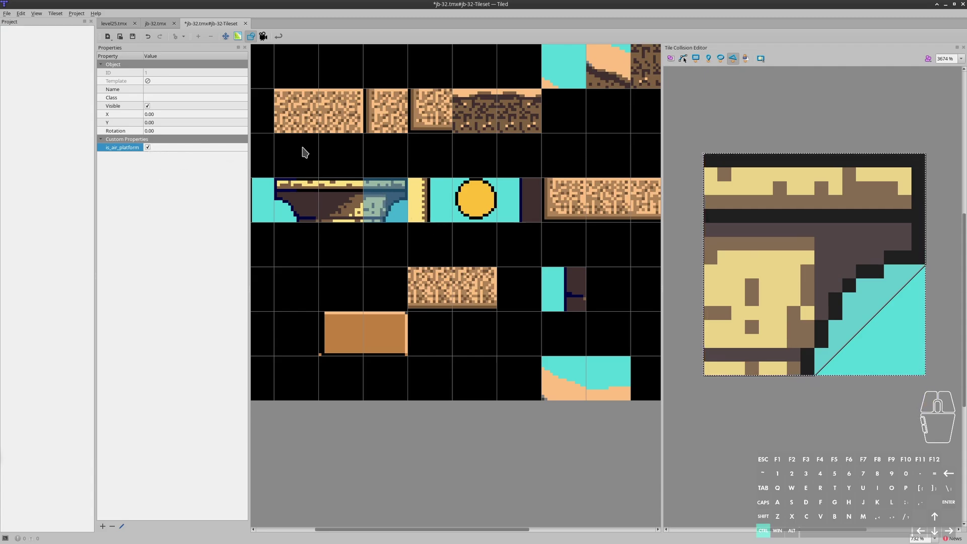
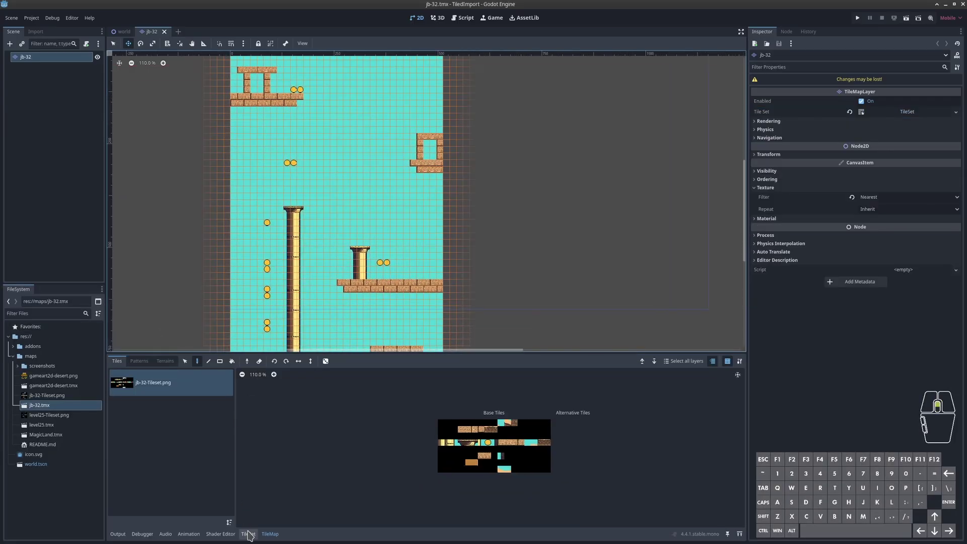
- Recheck the reimported TileSet's Custom Data Layers and browse its paintable properties in the atlas
click(252, 536)
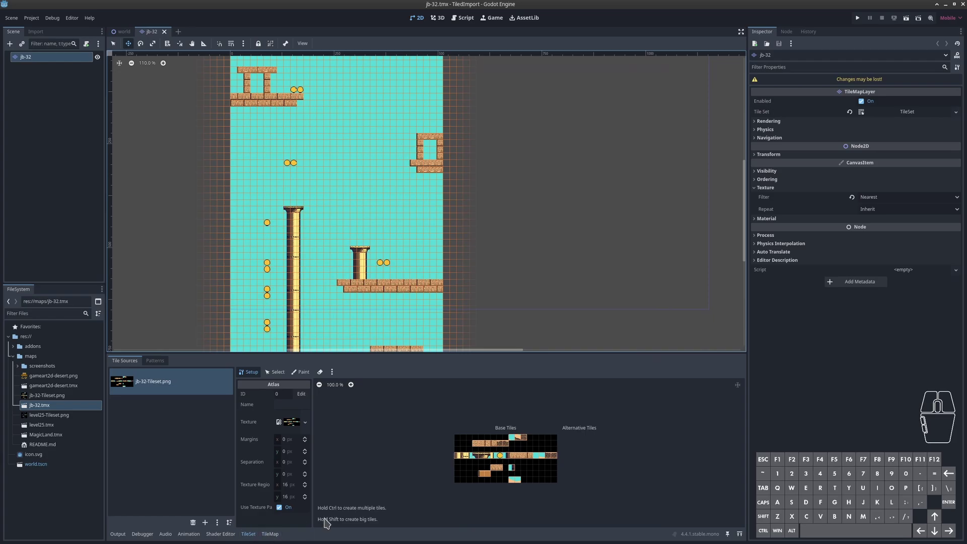
click(879, 113)
click(796, 206)
middle_click(503, 483)
middle_click(530, 453)
middle_click(536, 451)
middle_click(537, 452)
middle_click(289, 379)
click(272, 376)
click(301, 379)
click(281, 402)
- Reopen jb-32.tmx, bringing up the auto-import confirmation
click(39, 25)
click(66, 113)
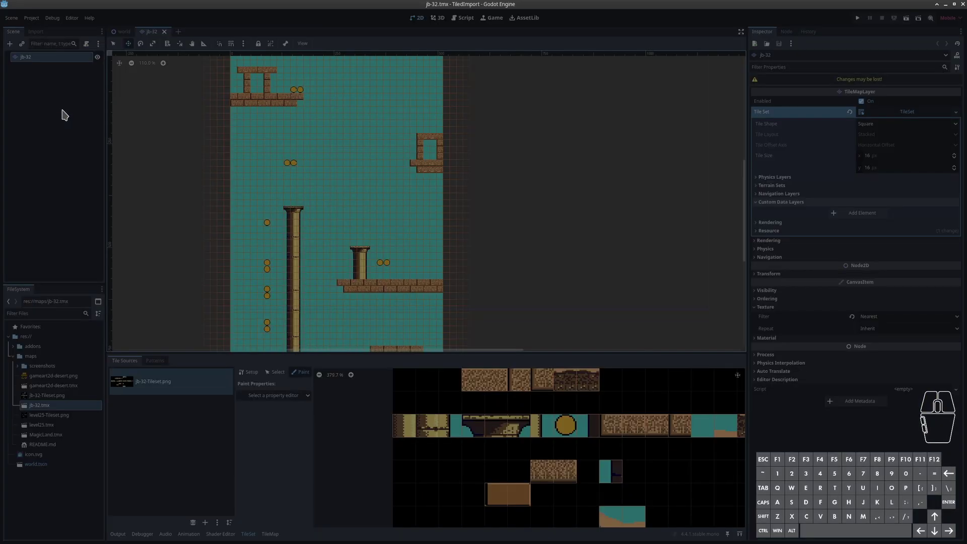
click(93, 68)
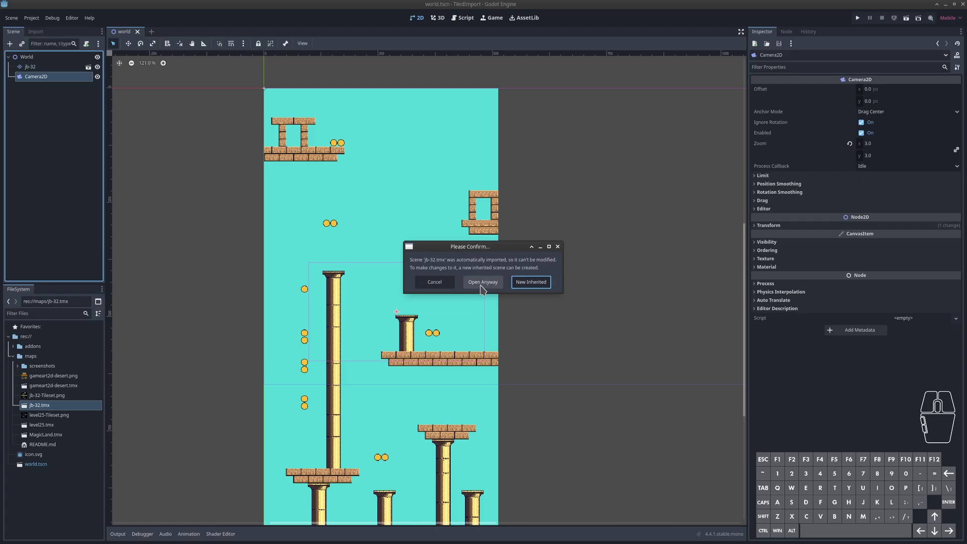
- Dismiss the warning, select the jb-32 layer node and expand its TileSet's Custom Data Layers, then save
key(Escape)
click(59, 66)
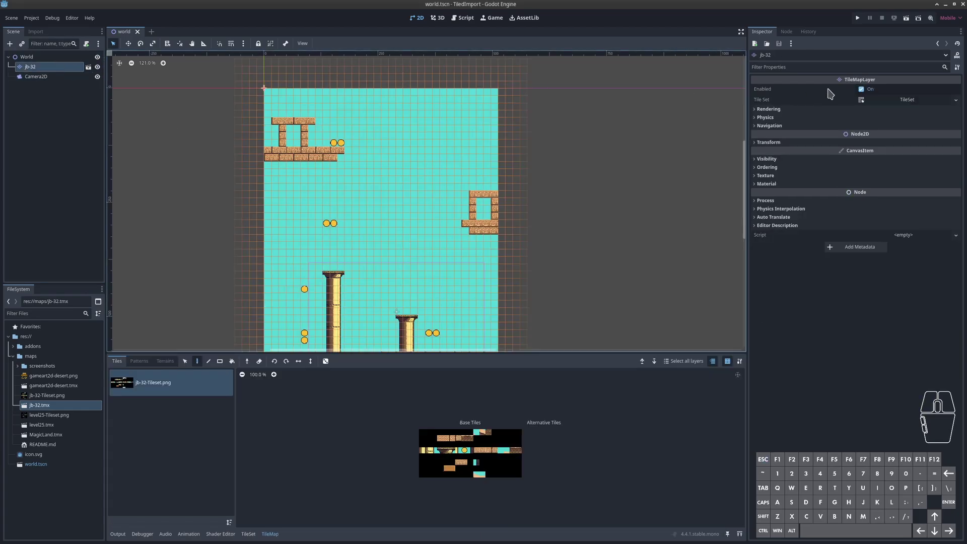
click(883, 101)
click(794, 192)
click(807, 196)
click(809, 193)
key(ctrl+s)
- View the reloaded jb-32 level in world.tscn, panning across the map and saving
click(160, 17)
key(ctrl+s)
drag(362, 170, 319, 170)
click(611, 345)
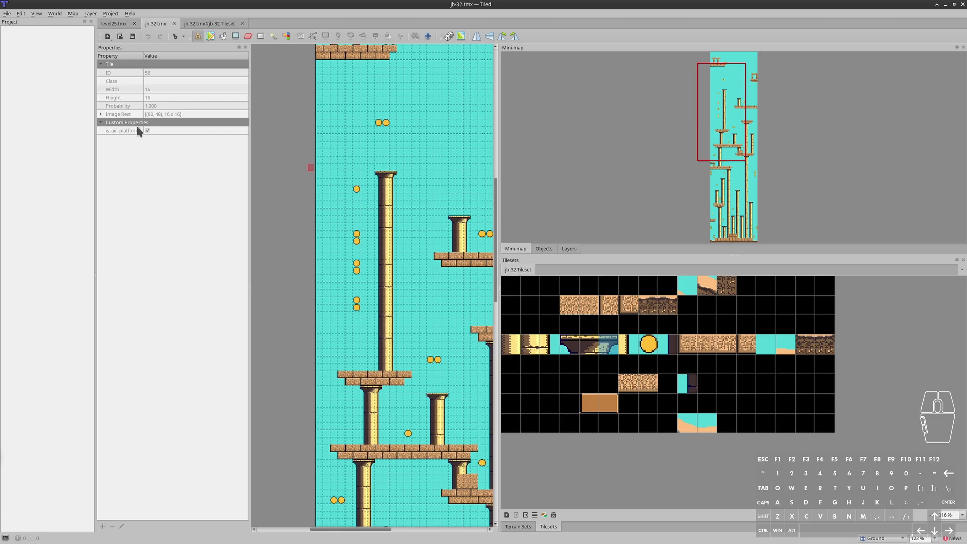
drag(327, 186, 299, 188)
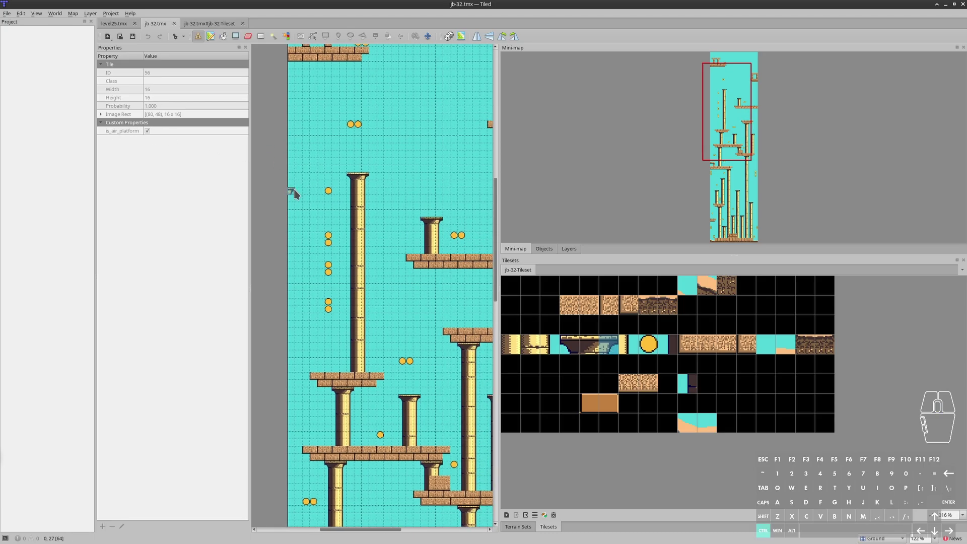
key(ctrl+s)
- Switch to Tiled to verify the tile's is_air_platform property and return to Godot
key(alt+Tab)
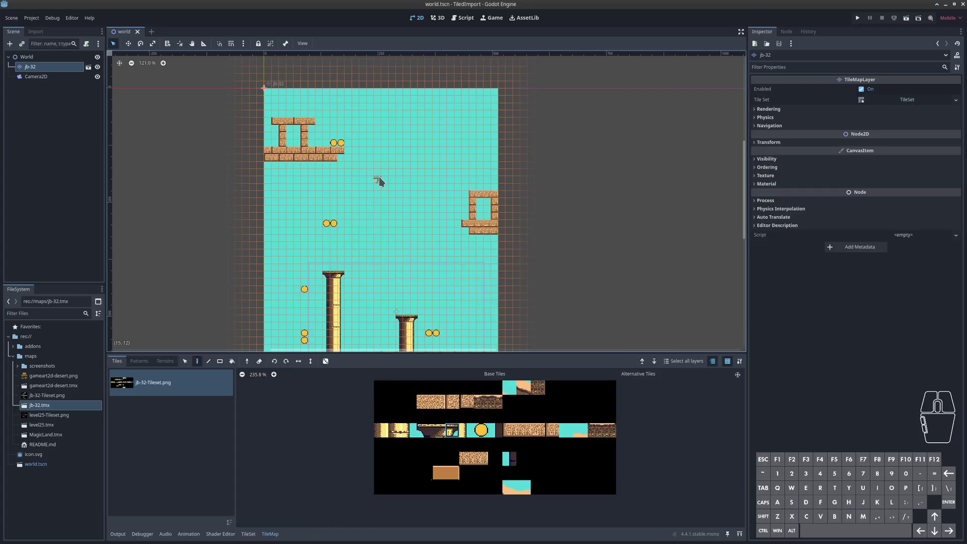
click(904, 100)
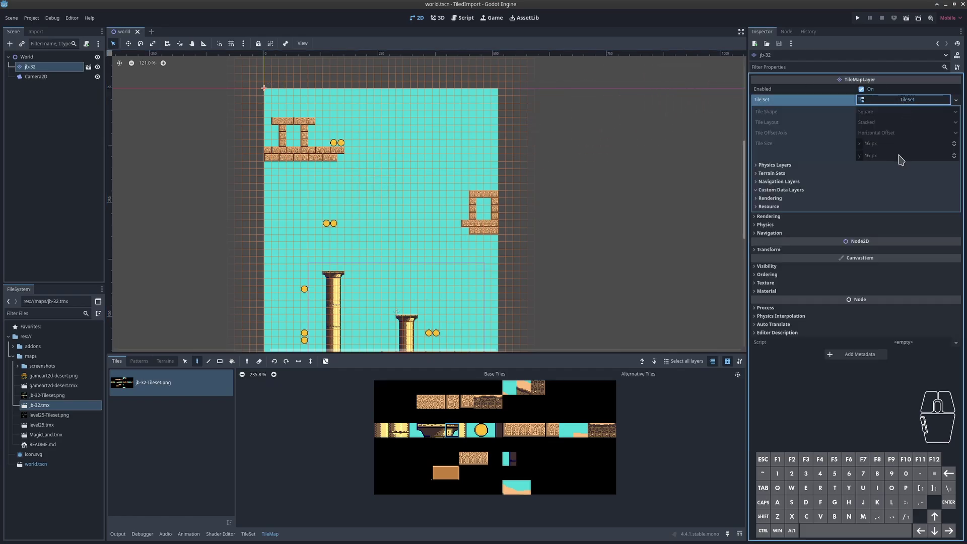
double_click(793, 195)
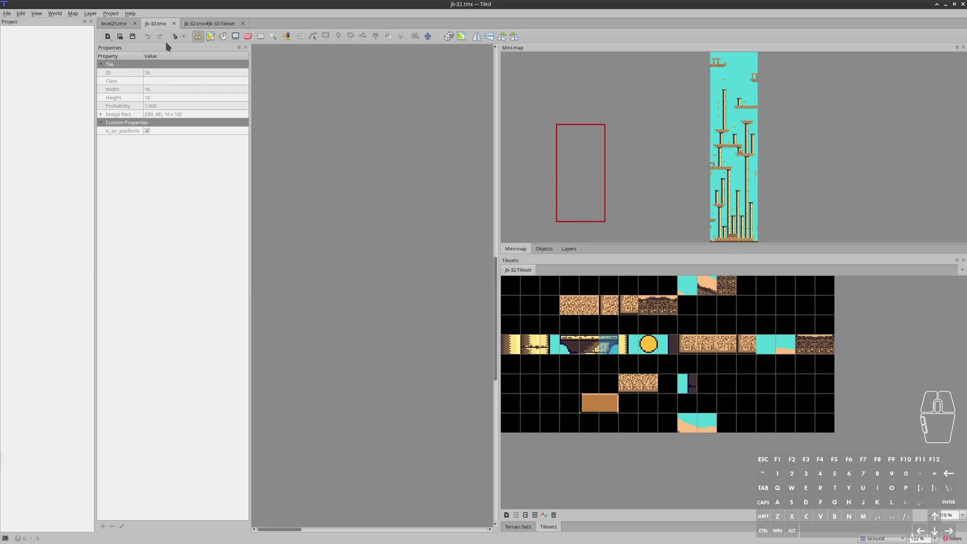
key(alt+Tab)
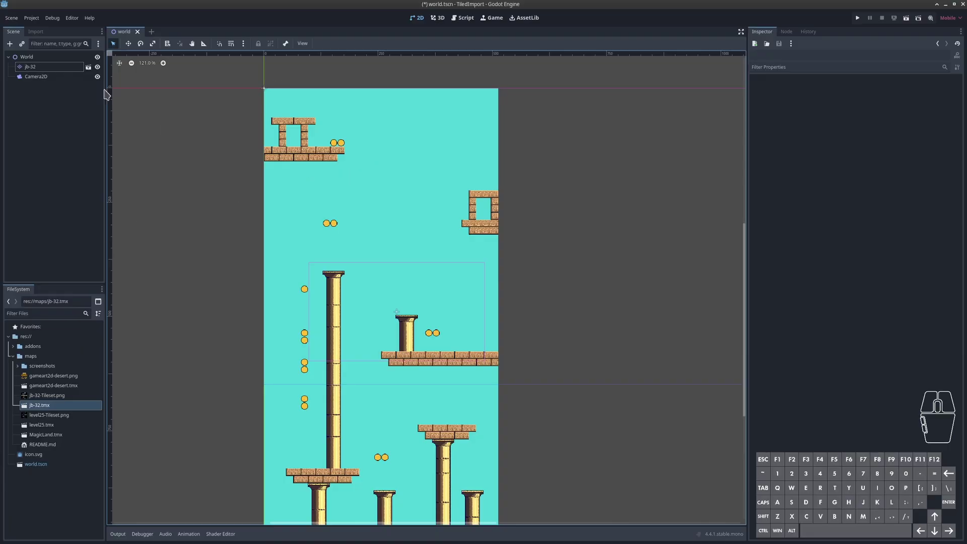
- Inspect a tile in the atlas, then open metadata.gd, which reports 18 is_air_platform tiles
click(65, 68)
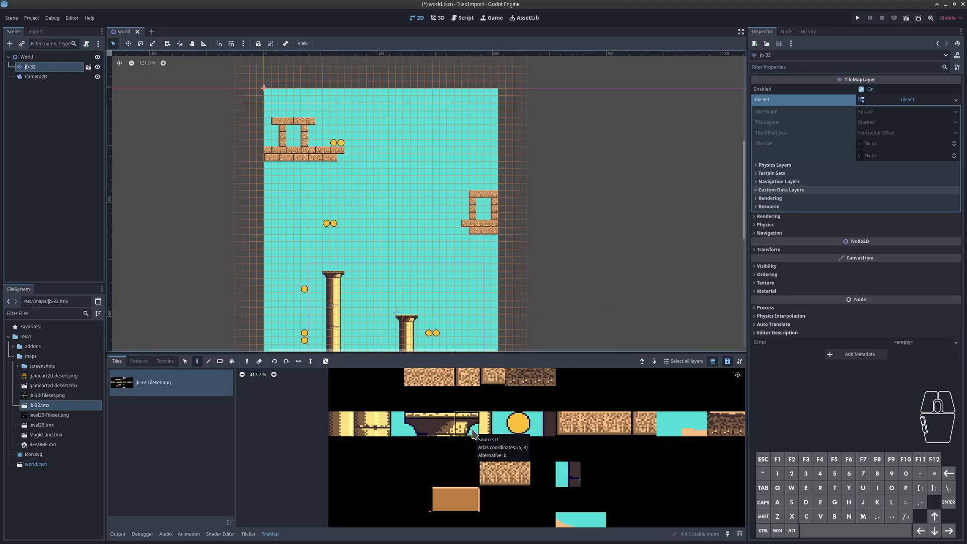
click(477, 433)
click(245, 536)
click(515, 430)
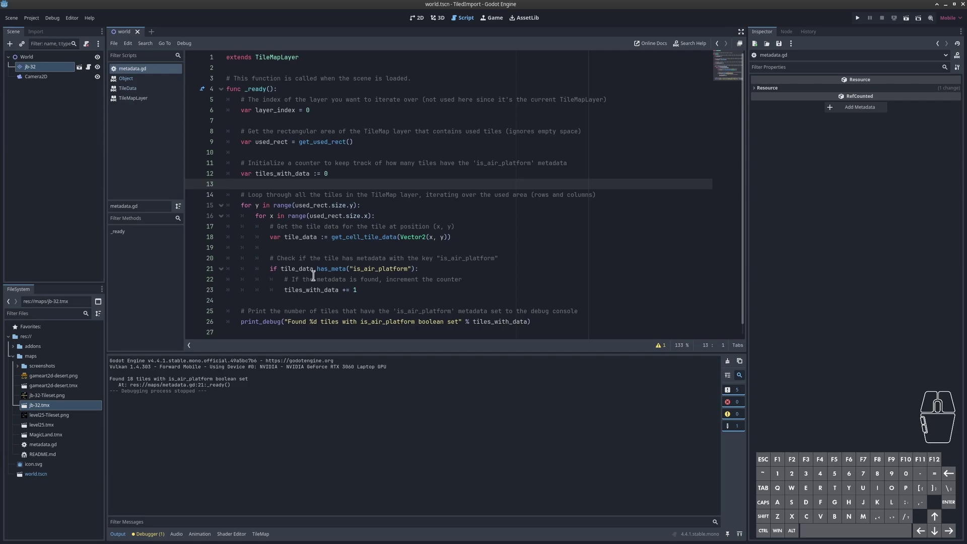
- Start a new line inside the has_meta block of metadata.gd and back it out again
click(332, 265)
click(429, 266)
key(Return)
key(BackSpace)
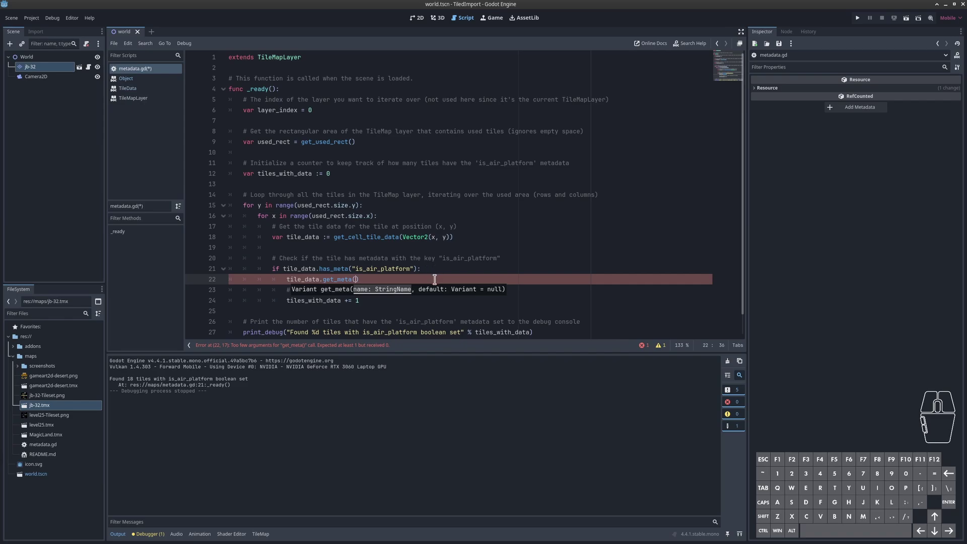
- Check the is_air_platform tile property over in Tiled and return to the Godot script
click(438, 275)
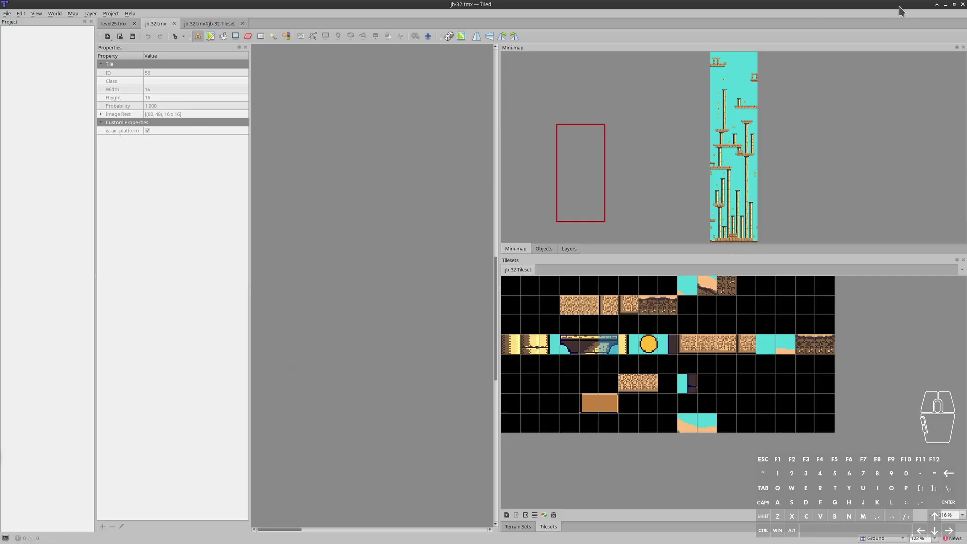
click(951, 7)
click(395, 252)
click(338, 267)
click(422, 266)
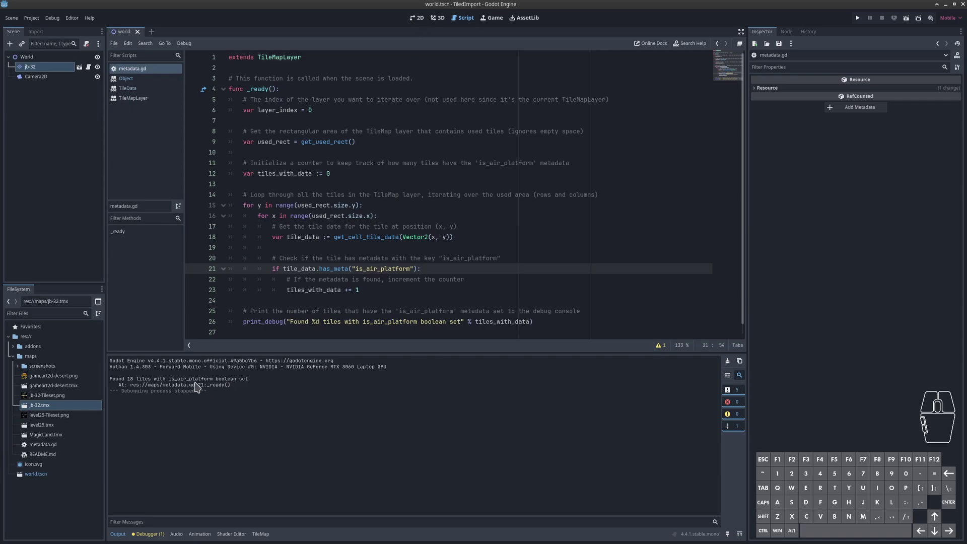
- Walk through the tiles_with_data counter and output panel, then switch to the 2D level view
double_click(288, 288)
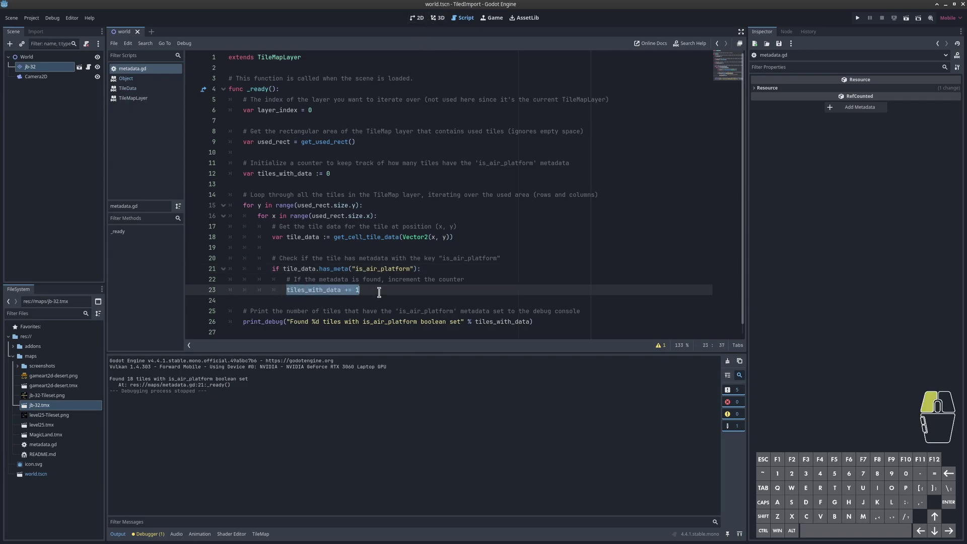
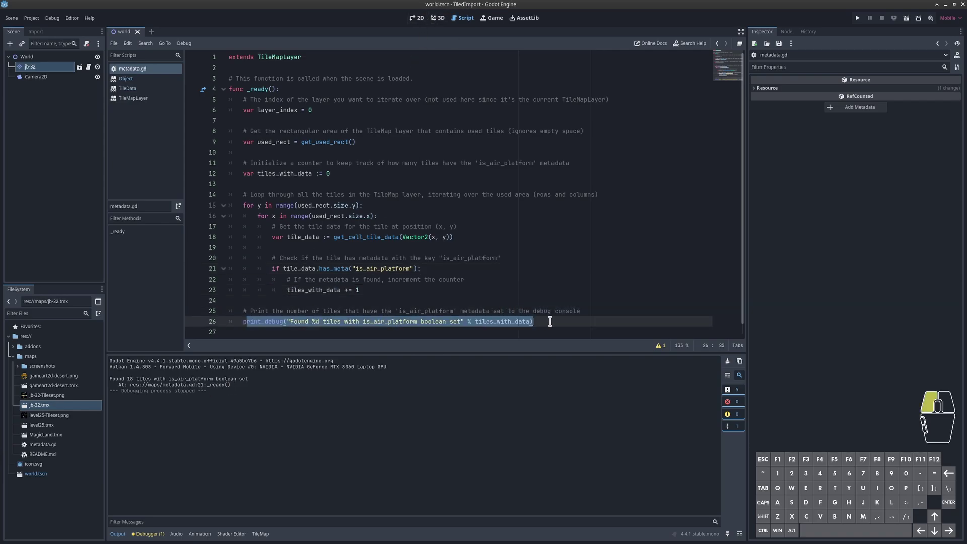
click(551, 318)
click(122, 380)
click(268, 391)
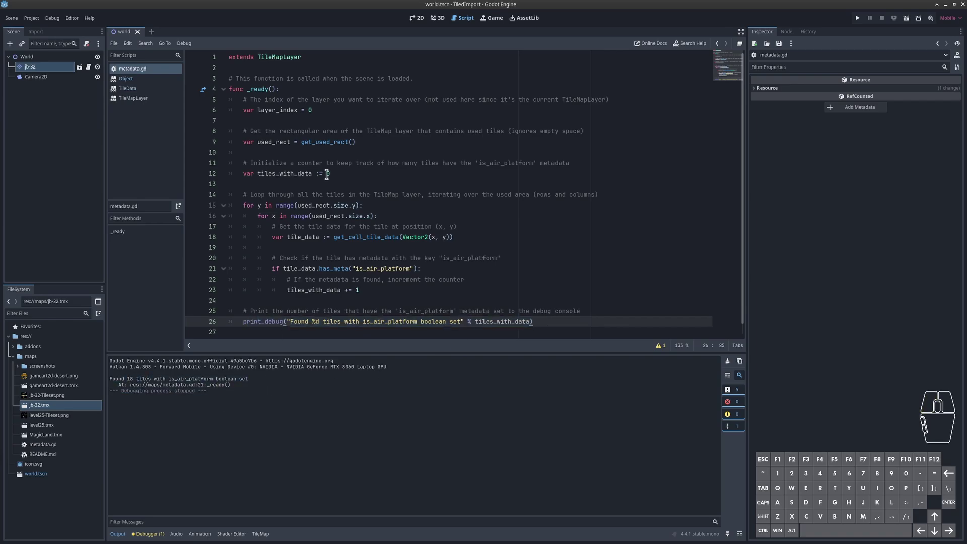
click(615, 213)
click(292, 199)
click(442, 257)
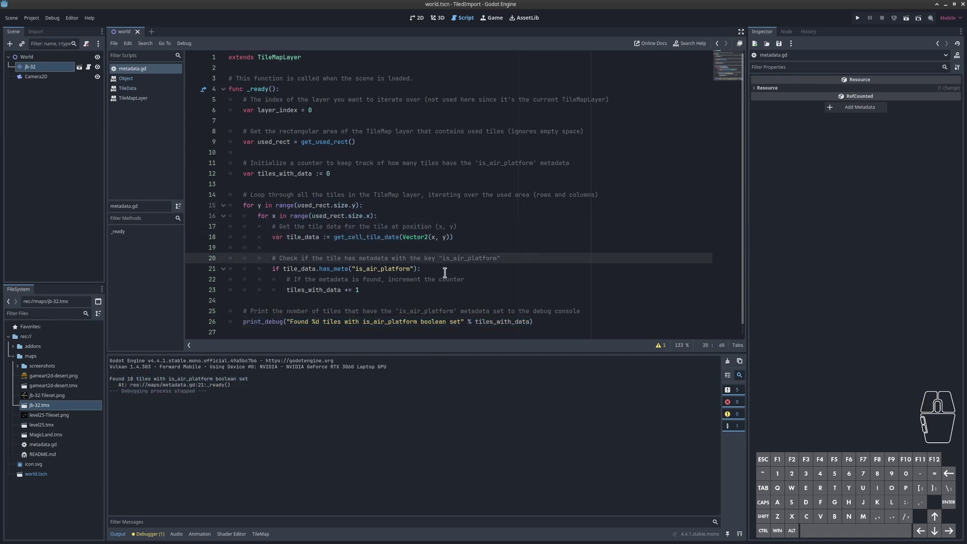
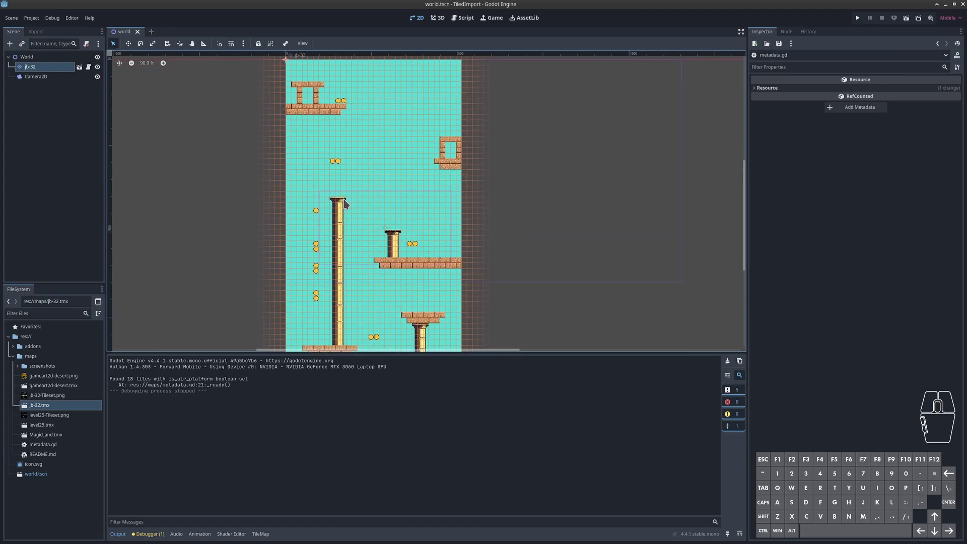
- Pan around the 2D level view to look over the lower platforms
drag(401, 233, 401, 174)
drag(429, 268, 419, 183)
middle_click(360, 253)
middle_click(394, 222)
middle_click(411, 267)
middle_click(422, 258)
middle_click(419, 196)
middle_click(418, 146)
middle_click(423, 145)
middle_click(408, 139)
- Run the project, stop it, and review the output still reporting 18 is_air_platform tiles
click(859, 17)
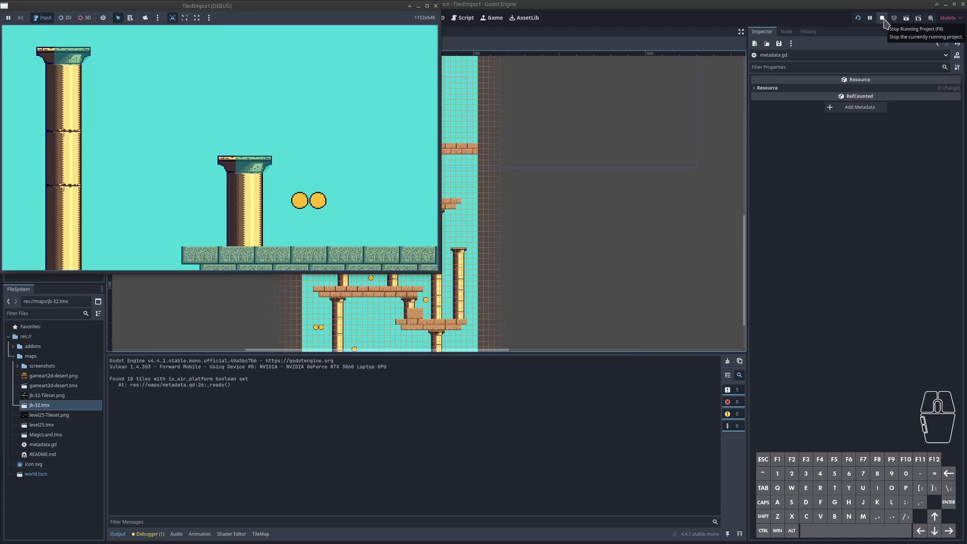
click(886, 21)
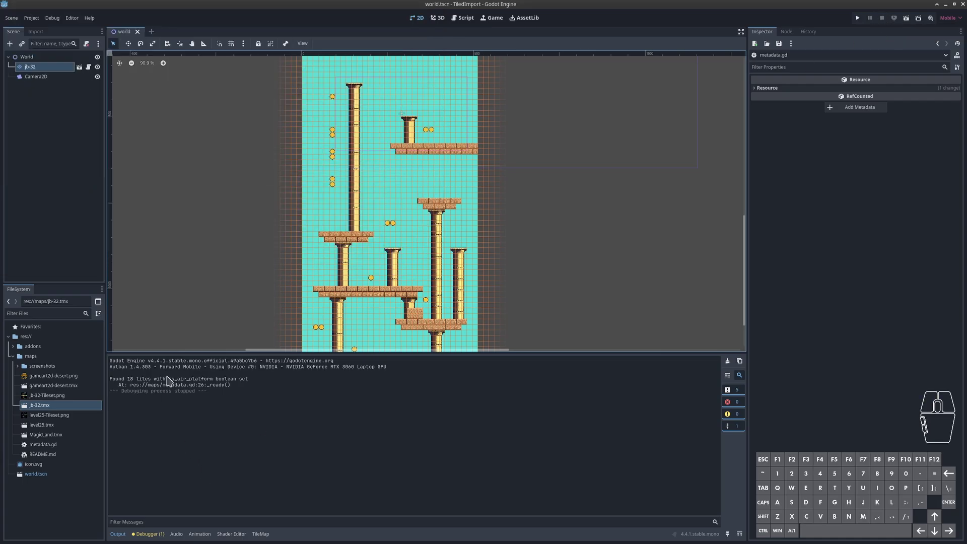
click(147, 383)
click(291, 400)
click(139, 385)
click(139, 377)
click(311, 389)
click(214, 381)
click(303, 391)
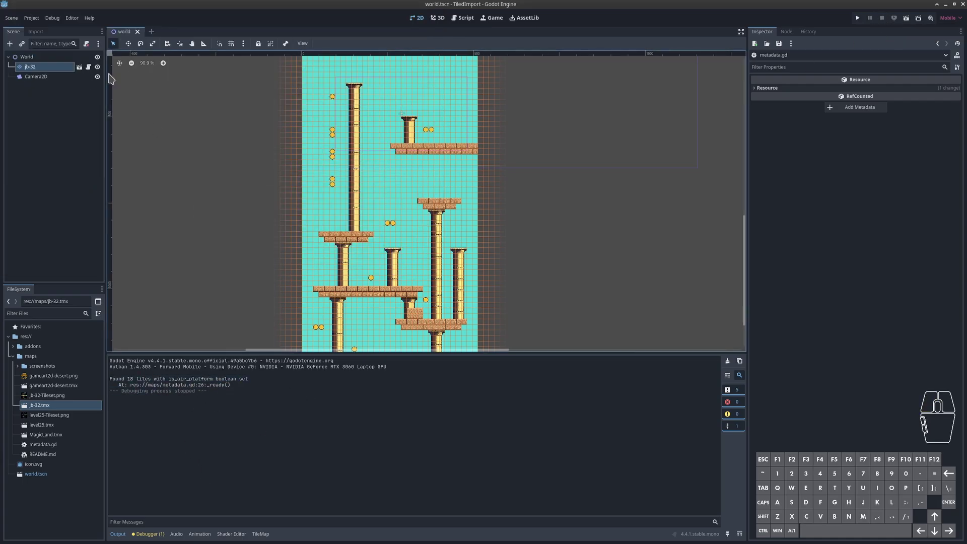
- Reopen metadata.gd in the Script workspace
click(91, 72)
middle_click(446, 314)
- Add prints("Tile Found With is_air_platform value: %s" % tile_data.get_meta("is_air_platform")) after the counter increment
middle_click(446, 315)
double_click(484, 270)
key(Return)
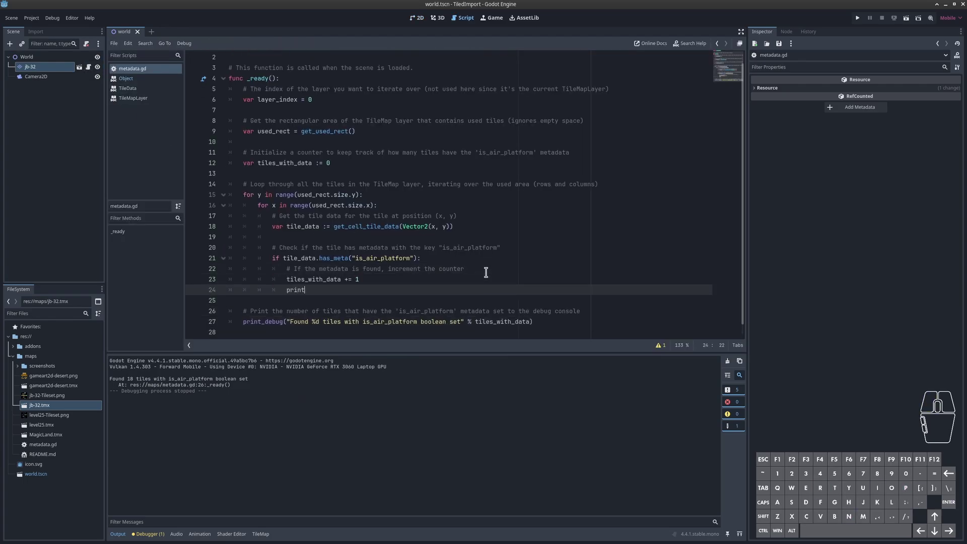
key(BackSpace)
key(BackSpace)
key(BackSpace)
key(BackSpace)
key(BackSpace)
key(BackSpace)
key(s)
key(9)
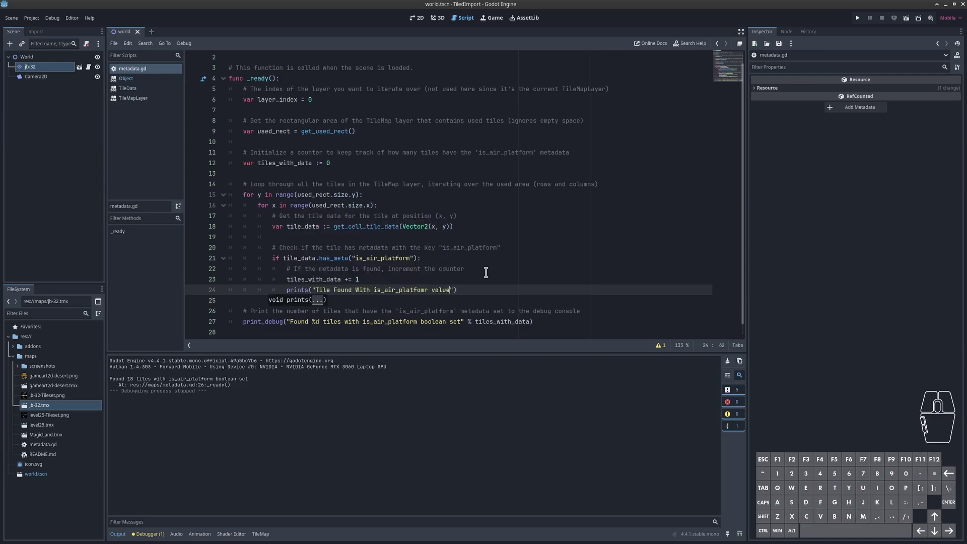
key(;)
key(space)
key(BackSpace)
key(space)
key(5)
key(space)
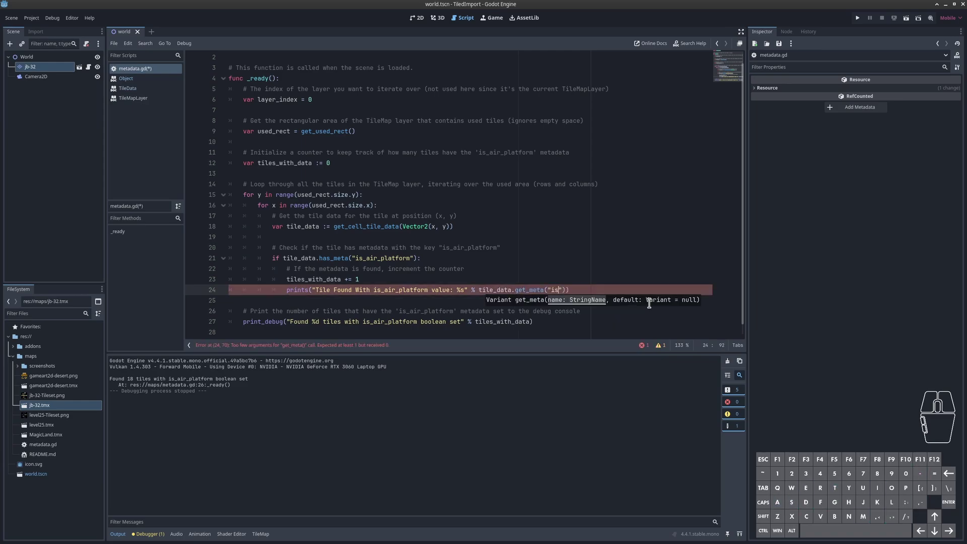
key(ctrl+s)
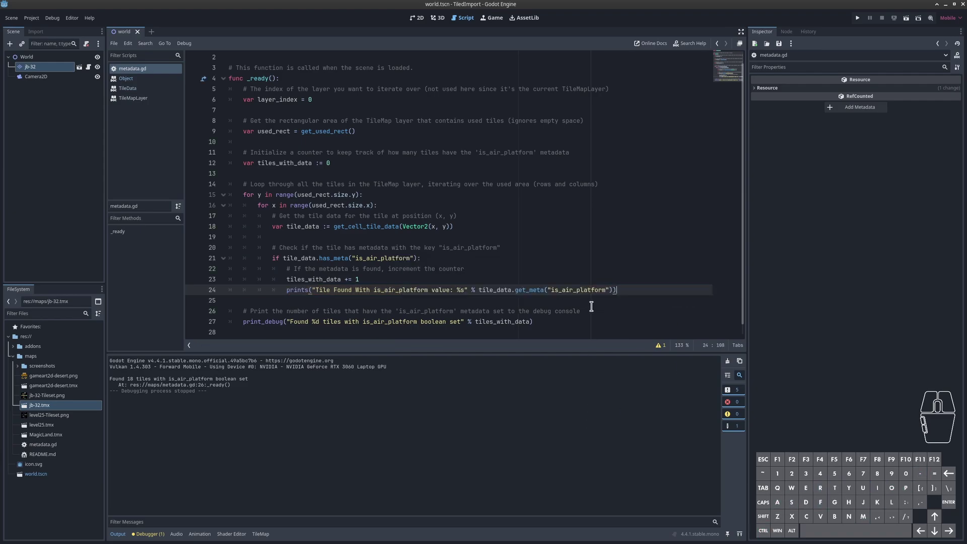
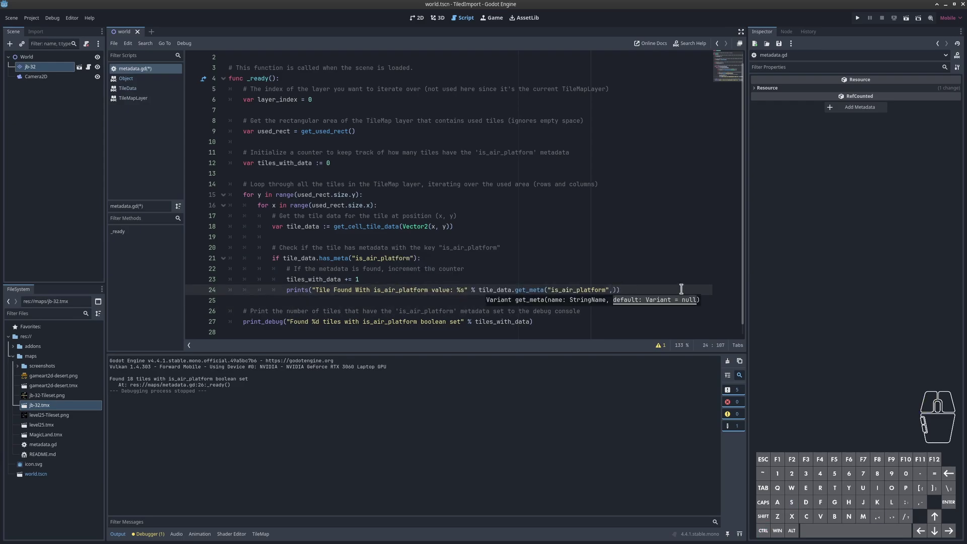
- Remove the stray comma after the metadata name and save metadata.gd
key(space)
key(ctrl+z)
key(BackSpace)
key(ctrl+s)
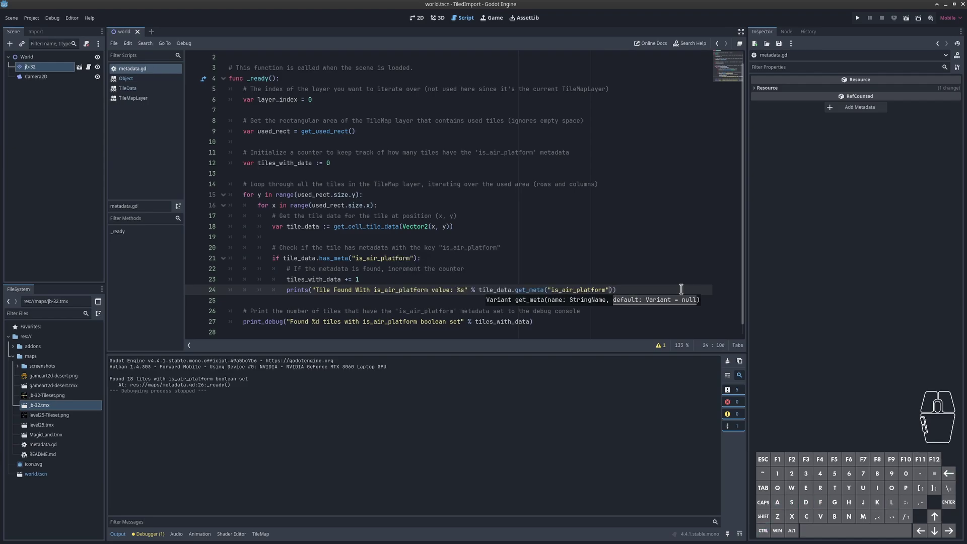
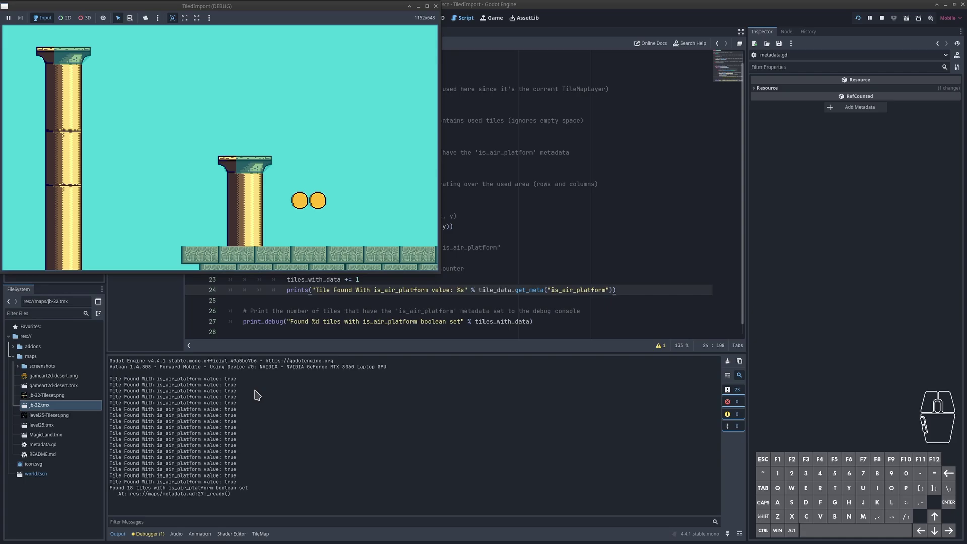
- Drag the running game window printing 'is_air_platform value: true' lines toward the screen centre
click(339, 187)
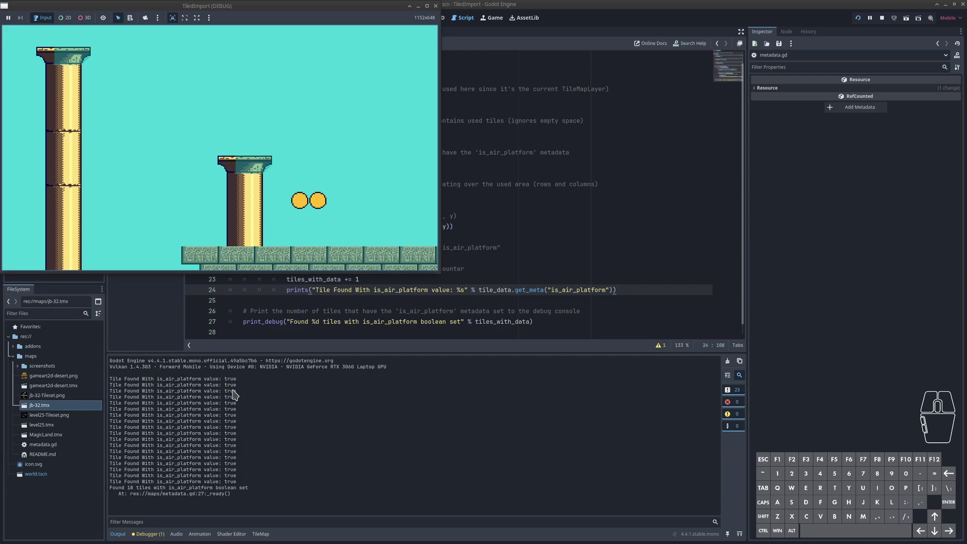
drag(236, 392, 400, 53)
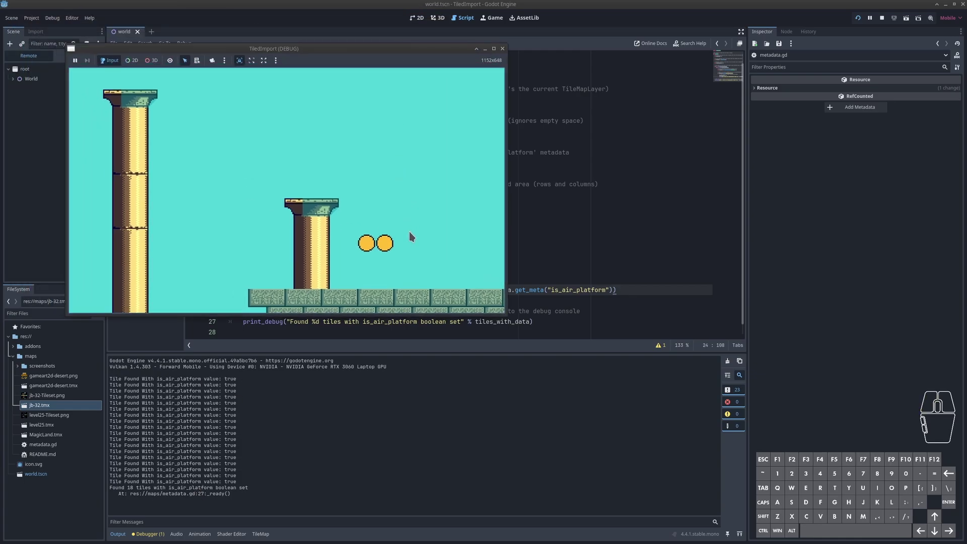